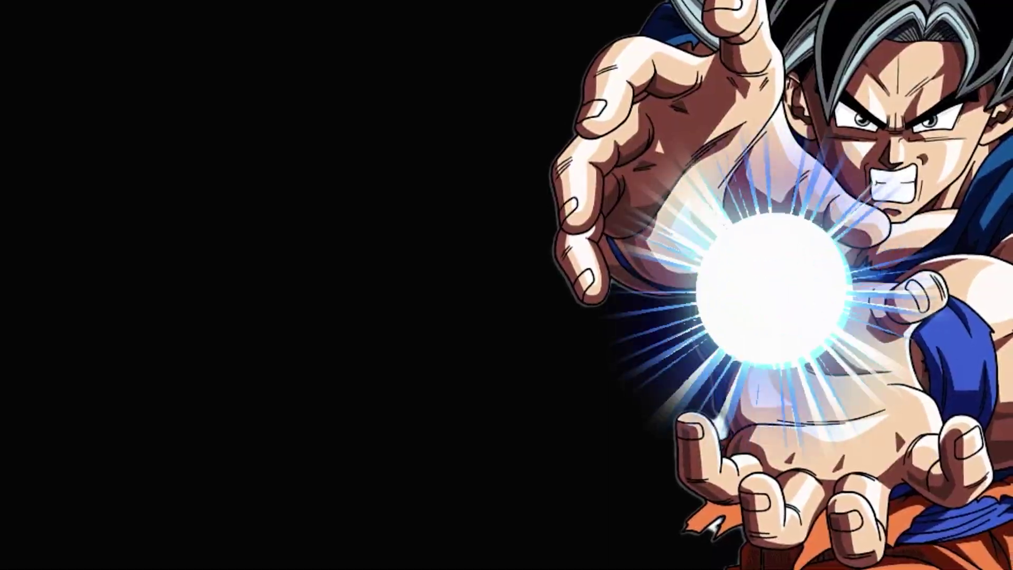
Create the 'anime explosion' comp with a white circle, anchor centred, aligned to mid-frame.
key("ctrl+alt+F9")
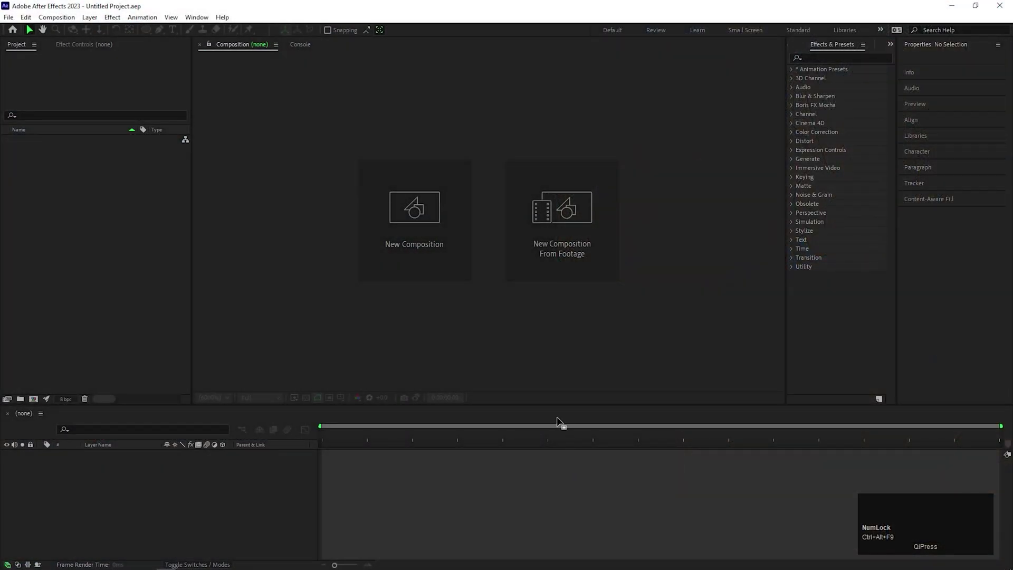
left_click(425, 226)
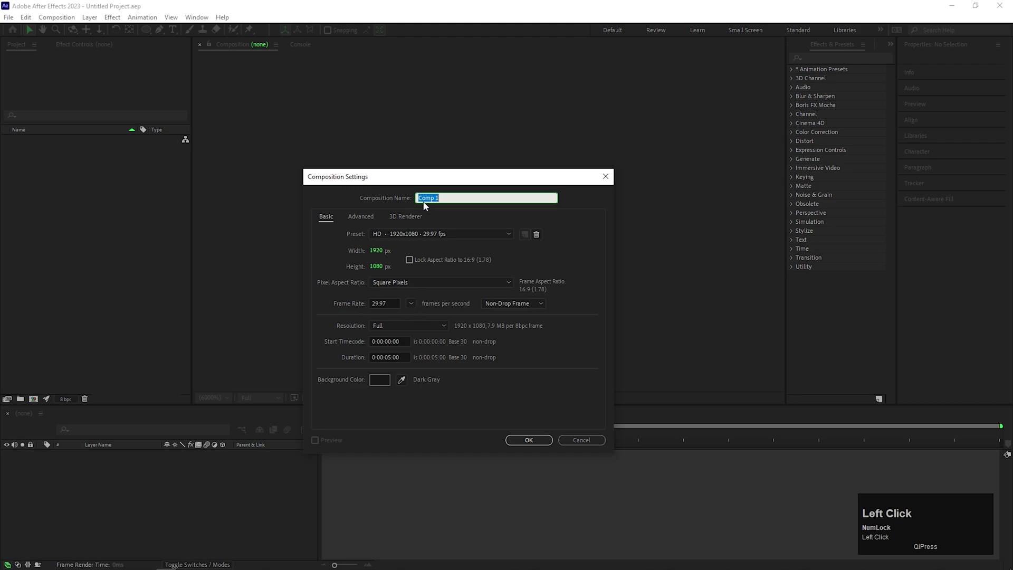
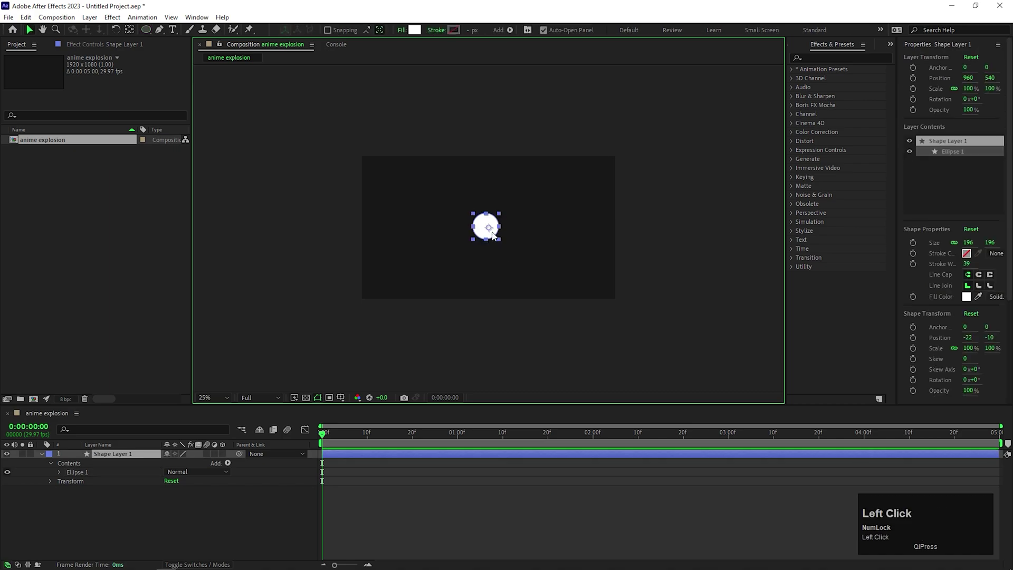
key("ctrl+alt+Home")
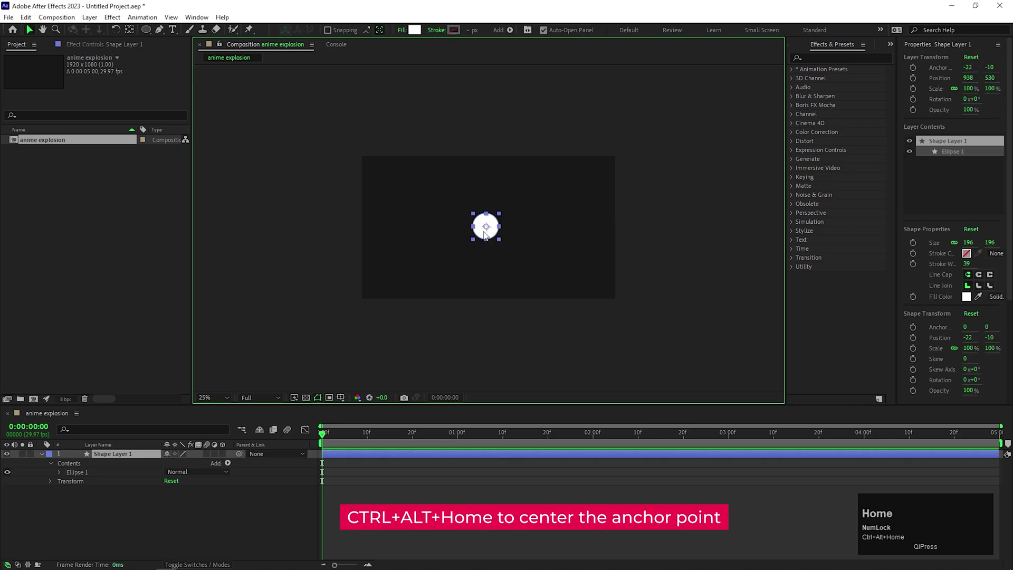
left_click(937, 50)
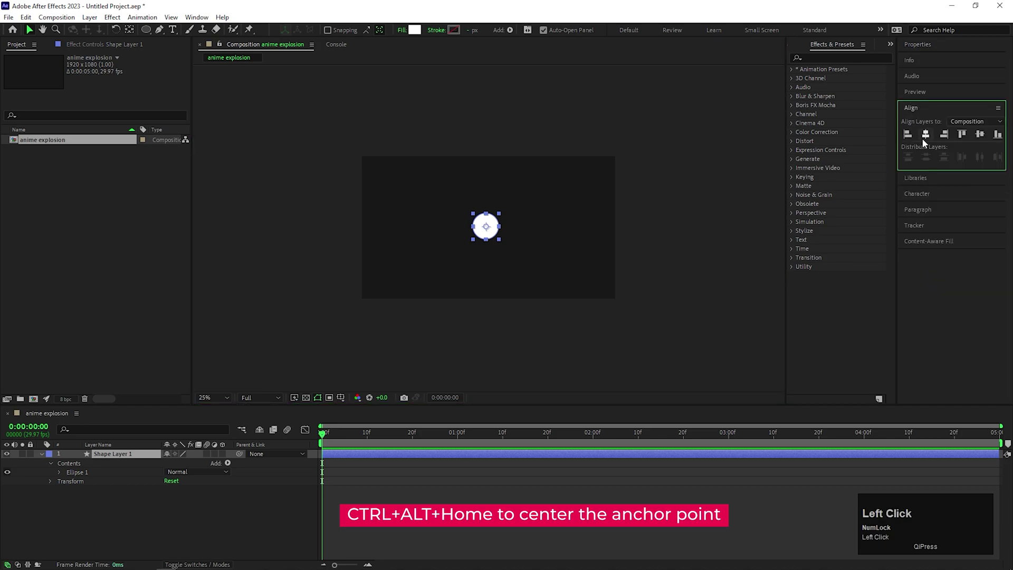
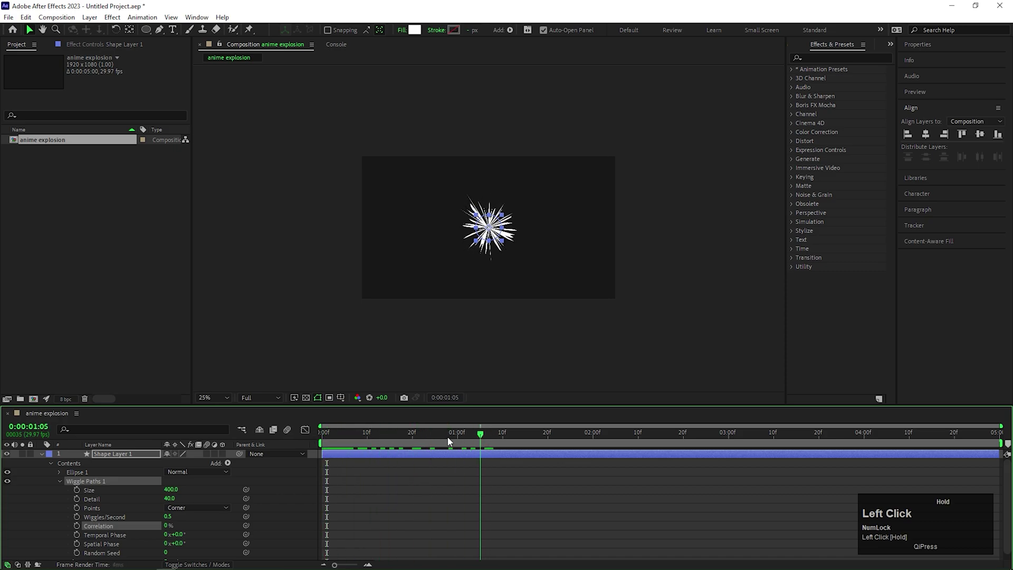
Apply Wiggle Paths (size 400, detail 40, 0.5 wiggles/sec) and fold its settings away.
scroll("down", 3)
left_click(63, 479)
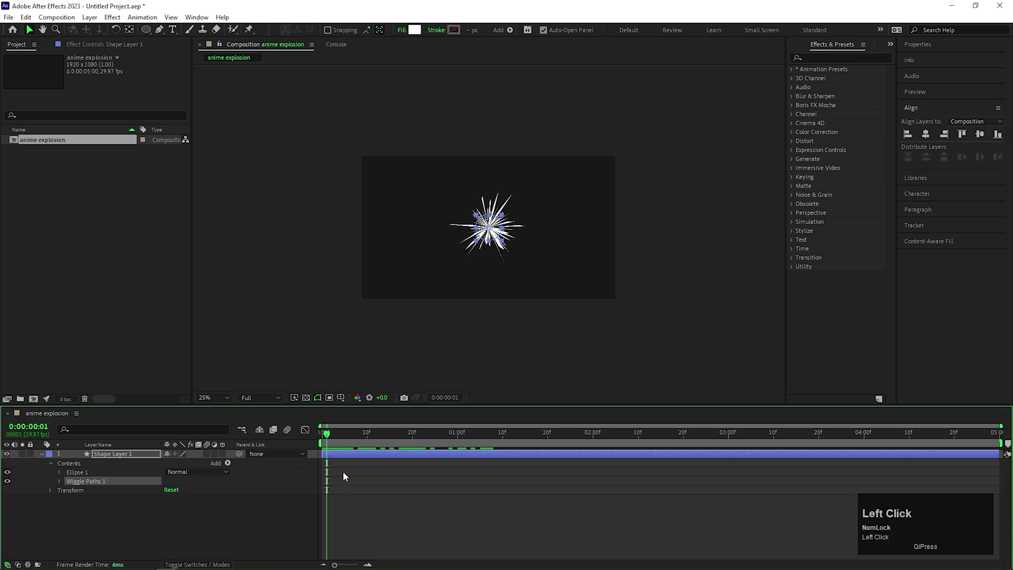
Keyframe the burst's Scale from 0% at frame 0 to 100% at frame 20 and preview.
key("s")
left_click_drag(387, 444, 70, 469)
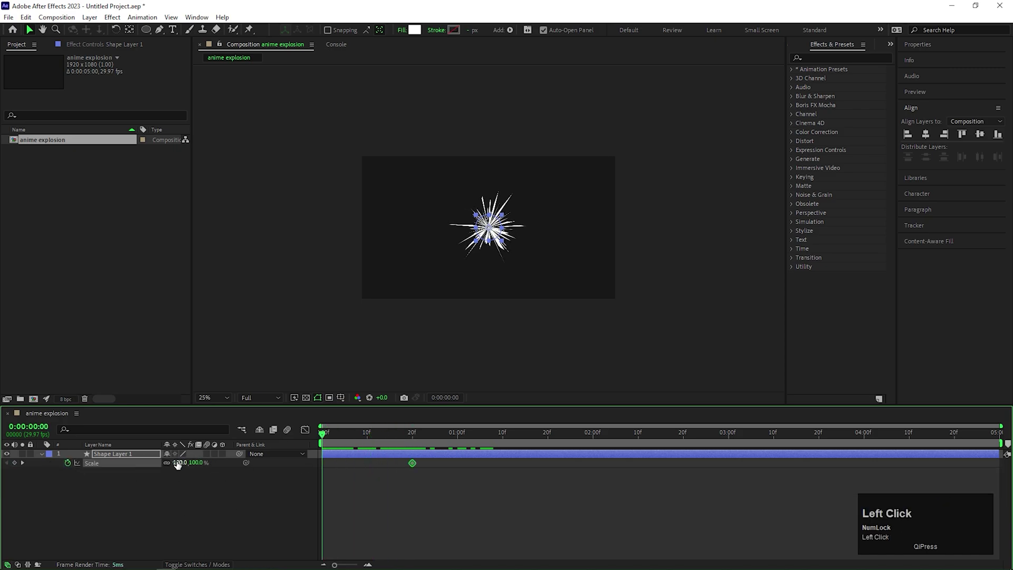
key("0")
key("Return")
left_click(334, 436)
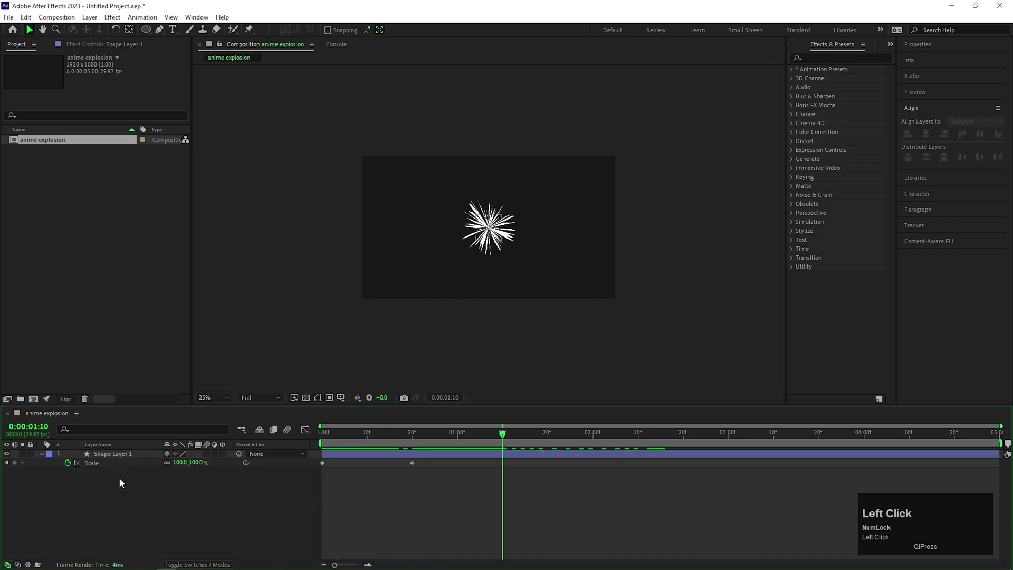
Add an adjustment layer with Optics Compensation, FOV 169, Reverse Lens Distortion, and check frame 23.
right_click(136, 504)
left_click(175, 378)
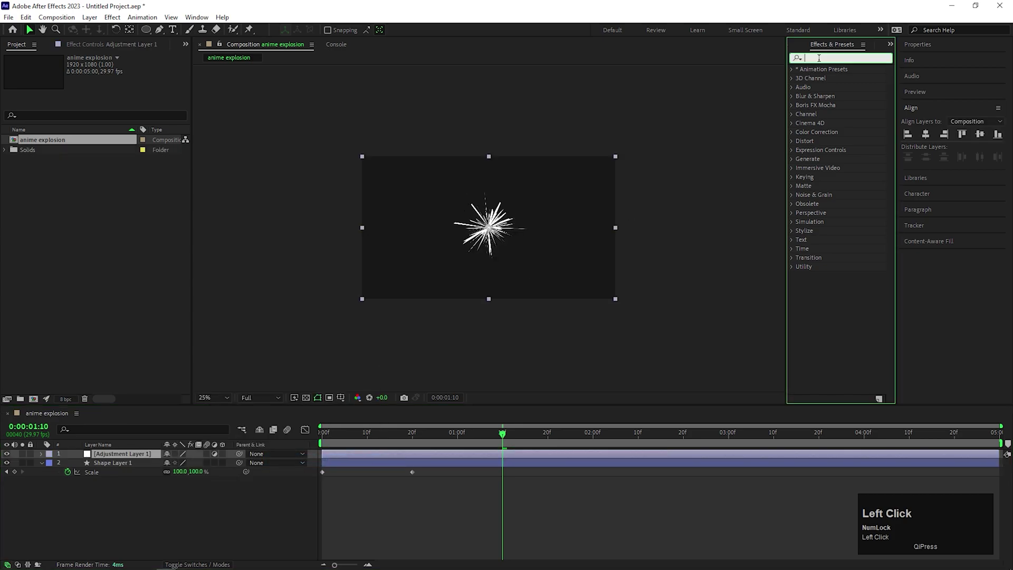
type("opti")
left_click_drag(857, 83, 562, 230)
key("space")
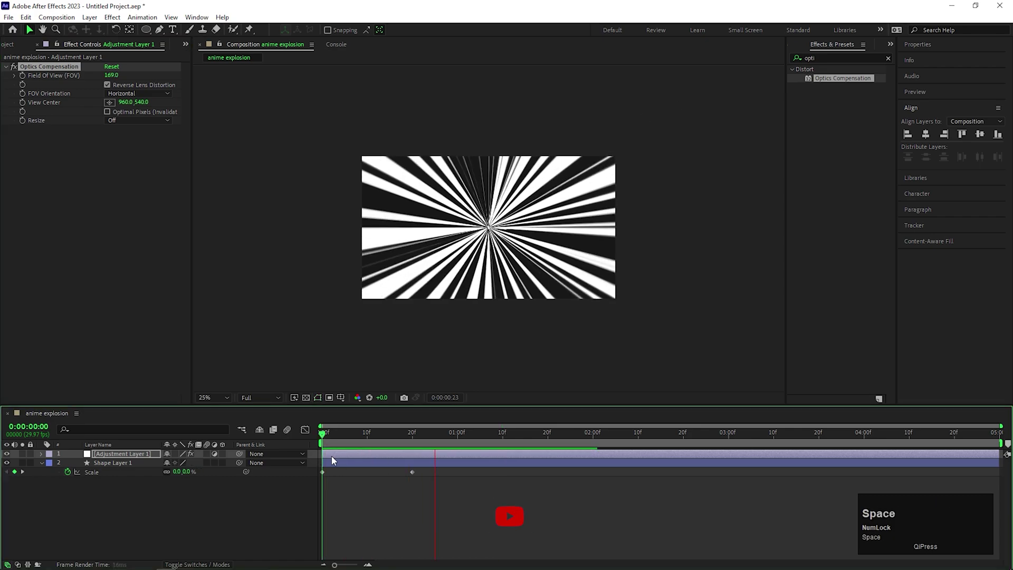
left_click_drag(448, 441, 65, 165)
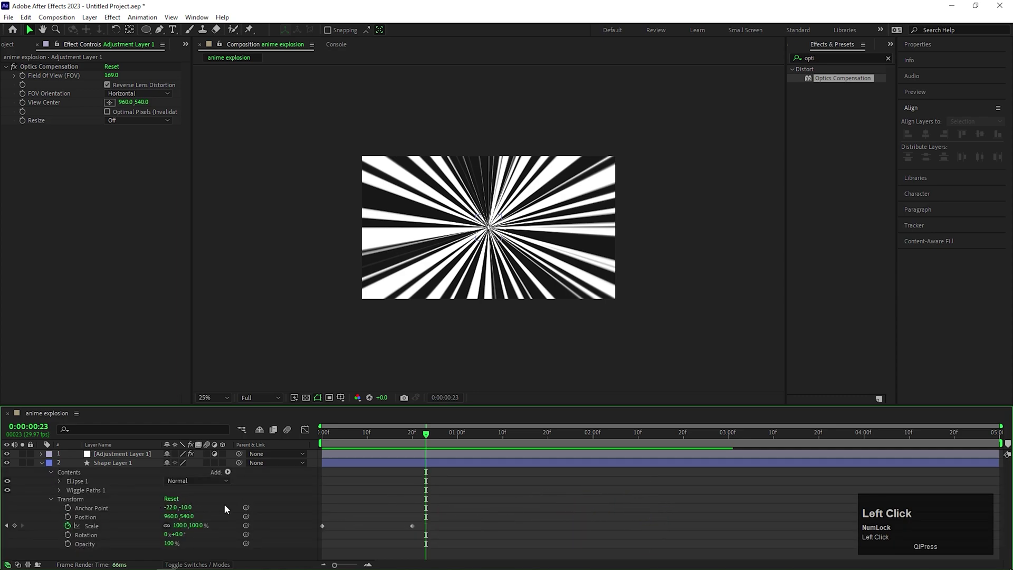
Raise the burst's Wiggles/Second to 10 and scrub ahead to check the flicker.
left_click(60, 492)
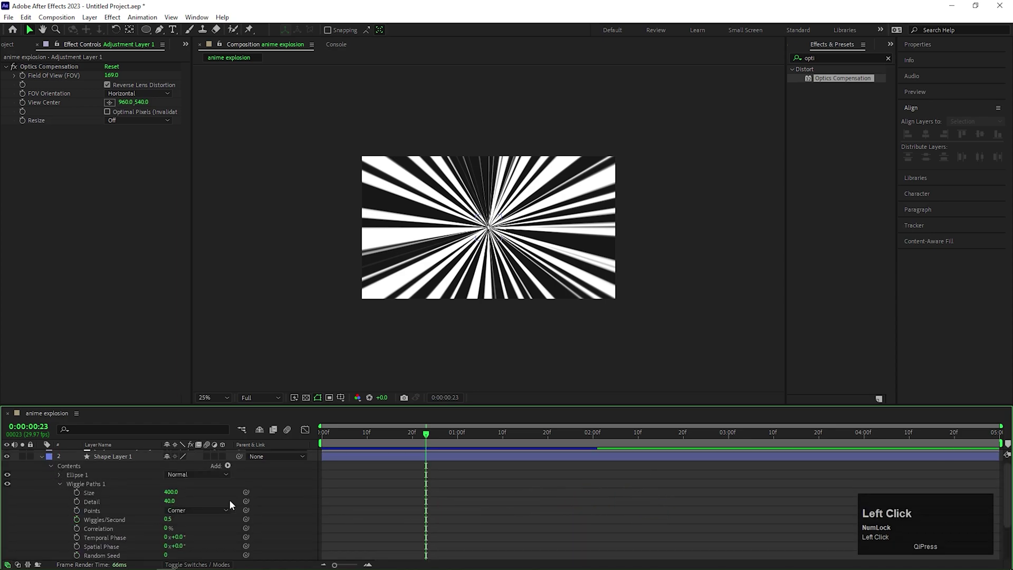
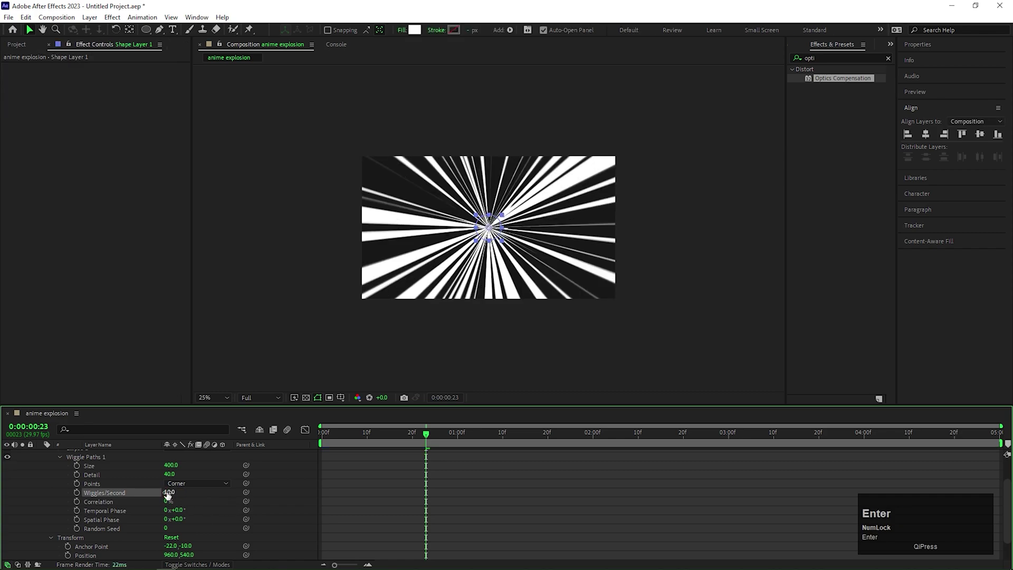
scroll("up", 3)
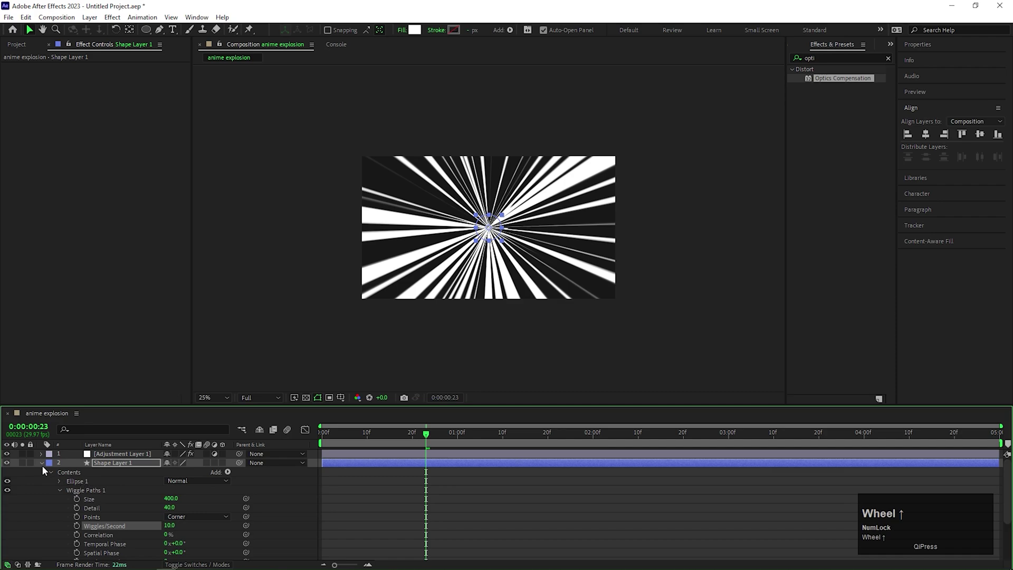
left_click_drag(45, 464, 139, 509)
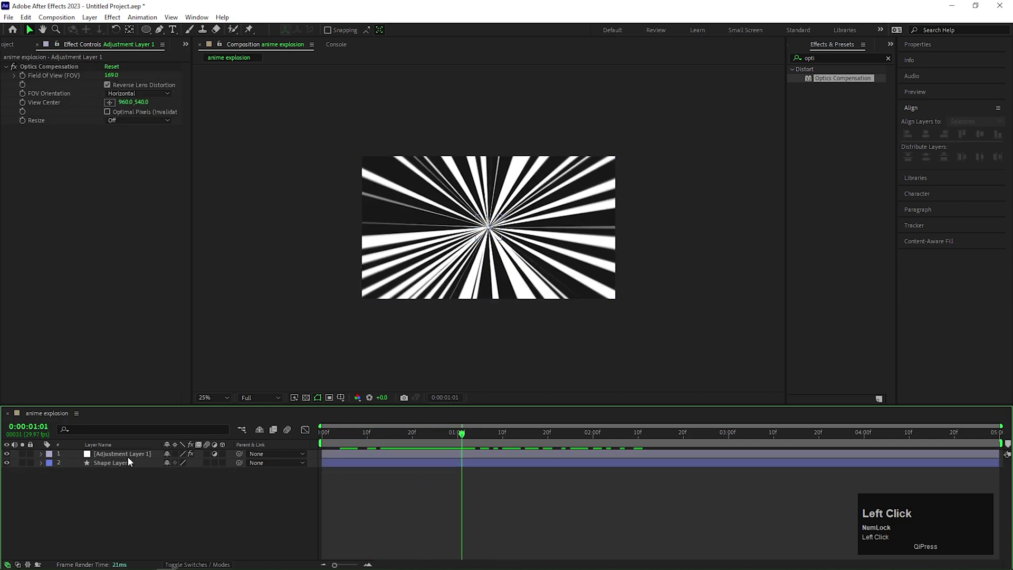
Apply Roughen Edges to the adjustment layer with Edge Sharpness 10.
type("roug")
left_click(831, 82)
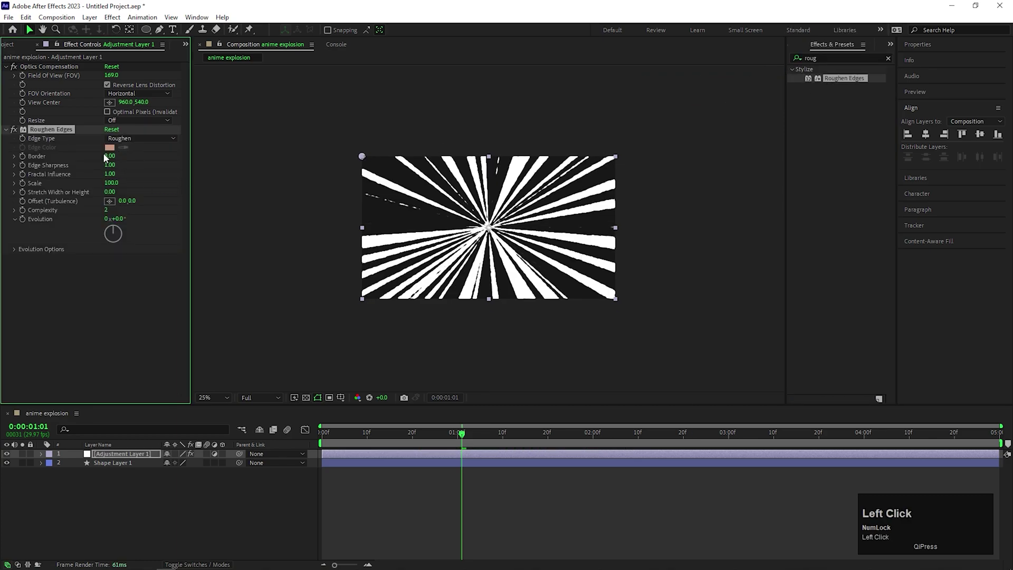
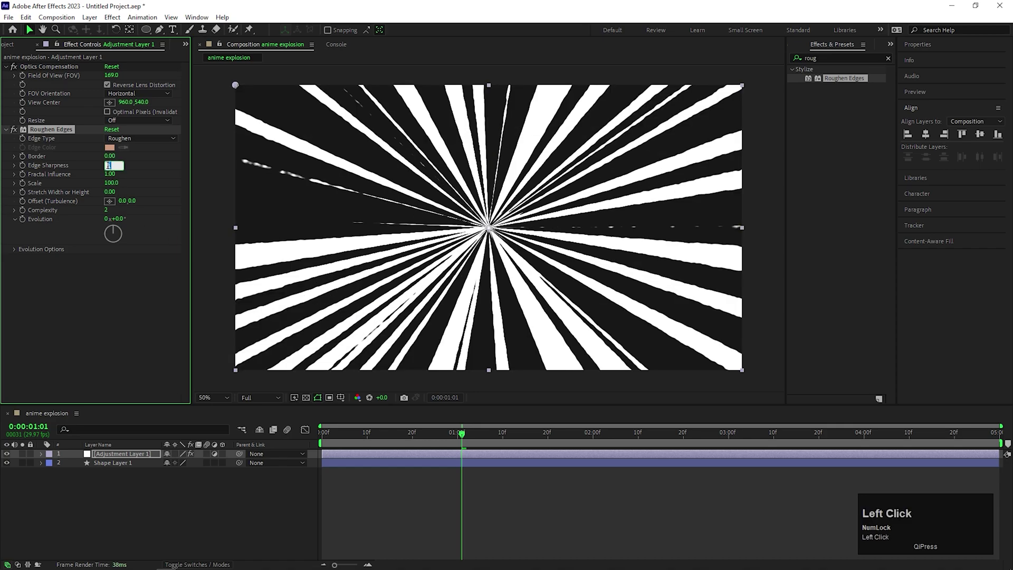
type("10")
key("Return")
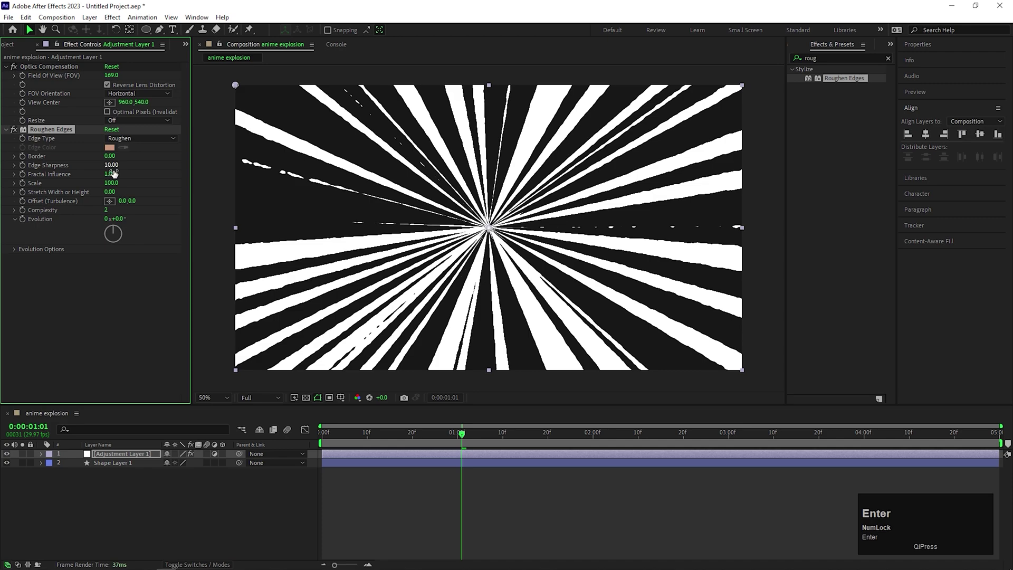
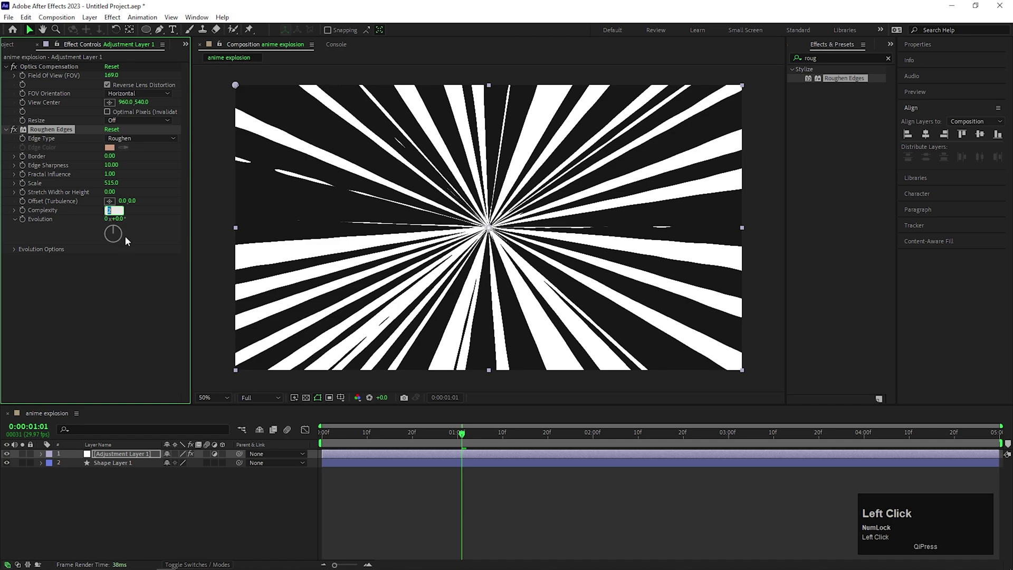
Set Complexity 5 and drive Roughen Edges Evolution with the expression time*400.
key("5")
key("Return")
left_click(81, 307)
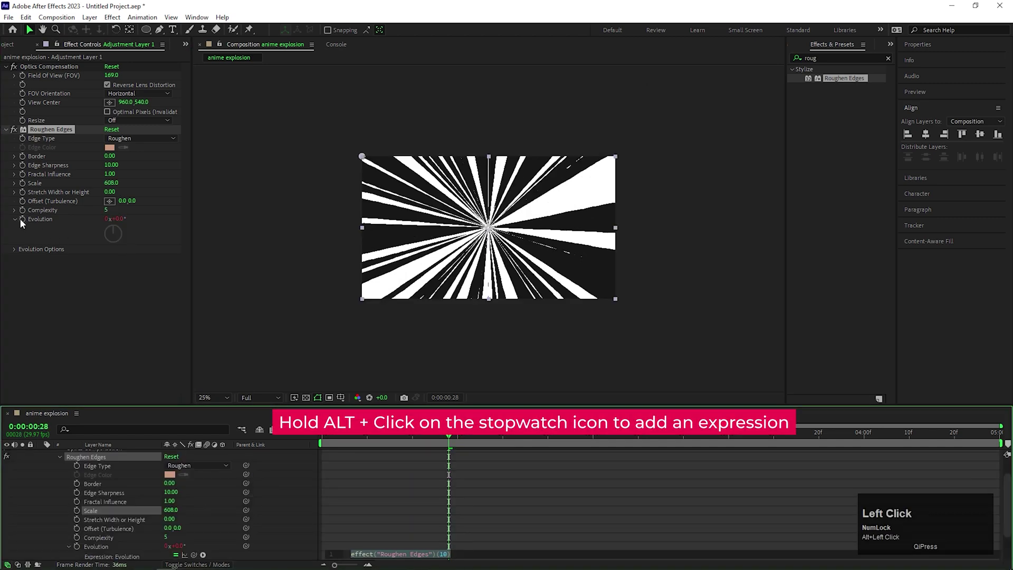
type("time")
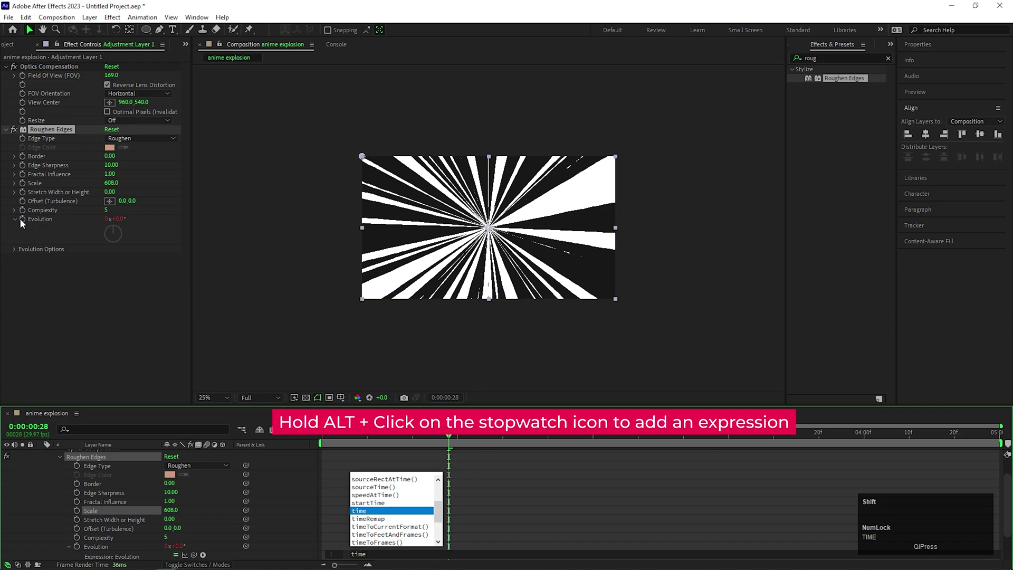
key("shift+8")
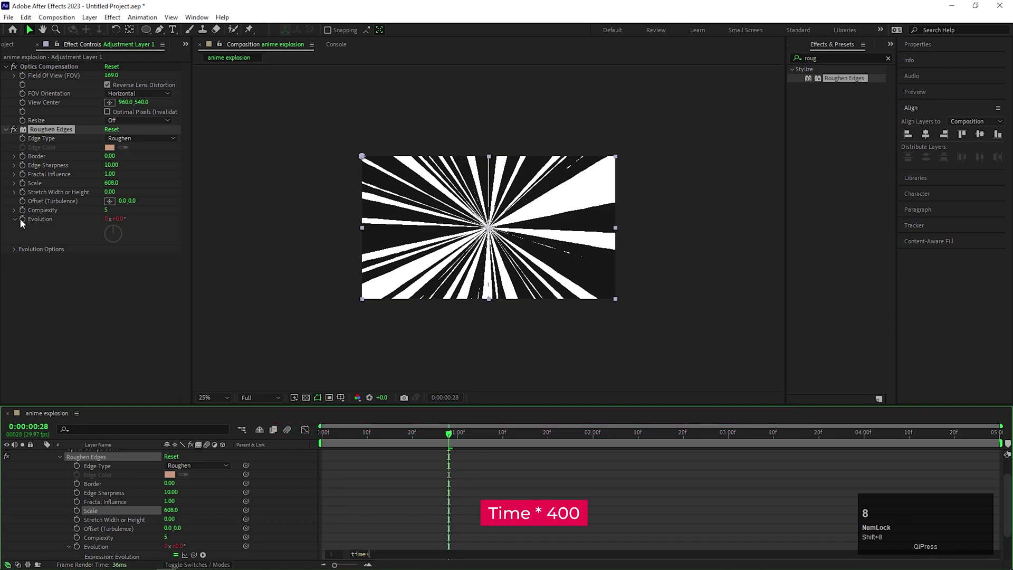
type("400")
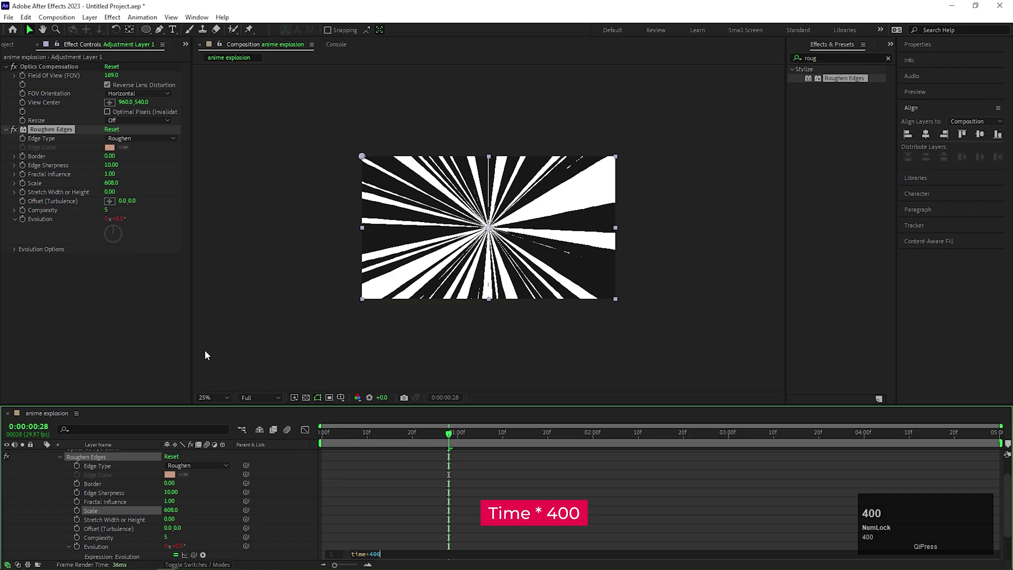
left_click(387, 475)
Preview the flickering rays from the first frame and collapse the adjustment layer.
key("space")
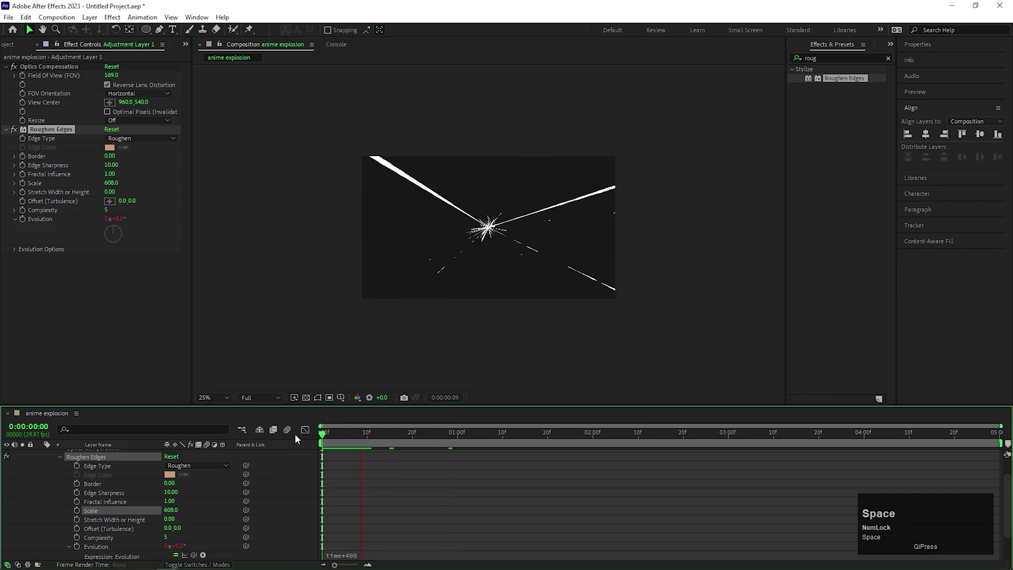
key("space")
left_click(502, 438)
scroll("up", 3)
left_click(46, 457)
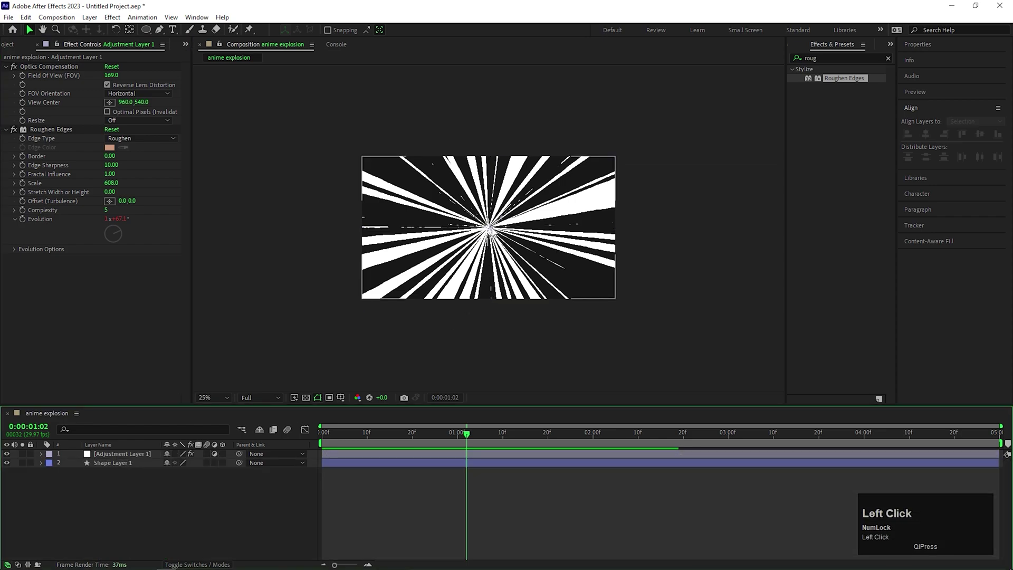
Add a centred white circle scaling from 0% to about 1387% and preview its growth.
left_click_drag(469, 434, 401, 464)
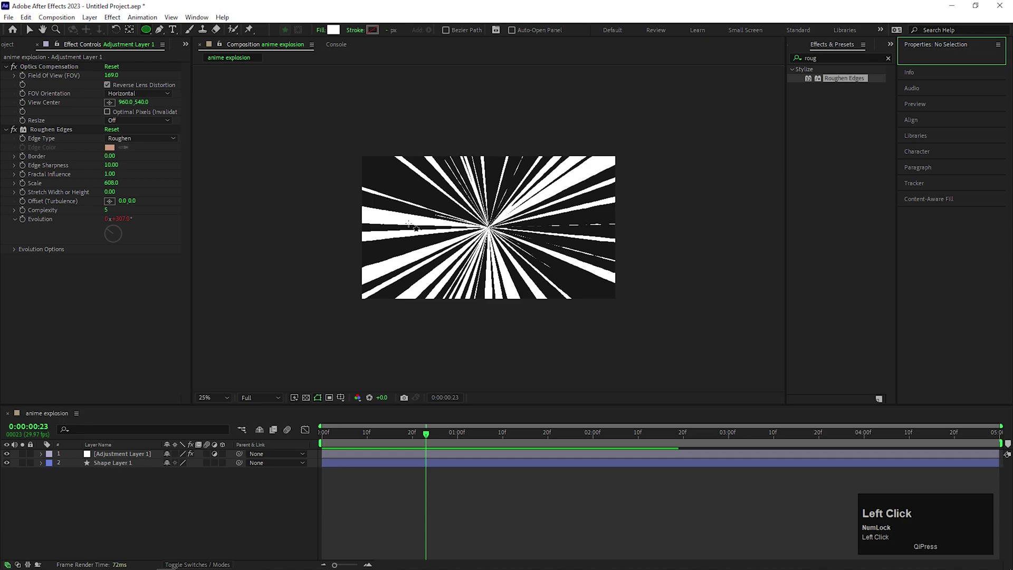
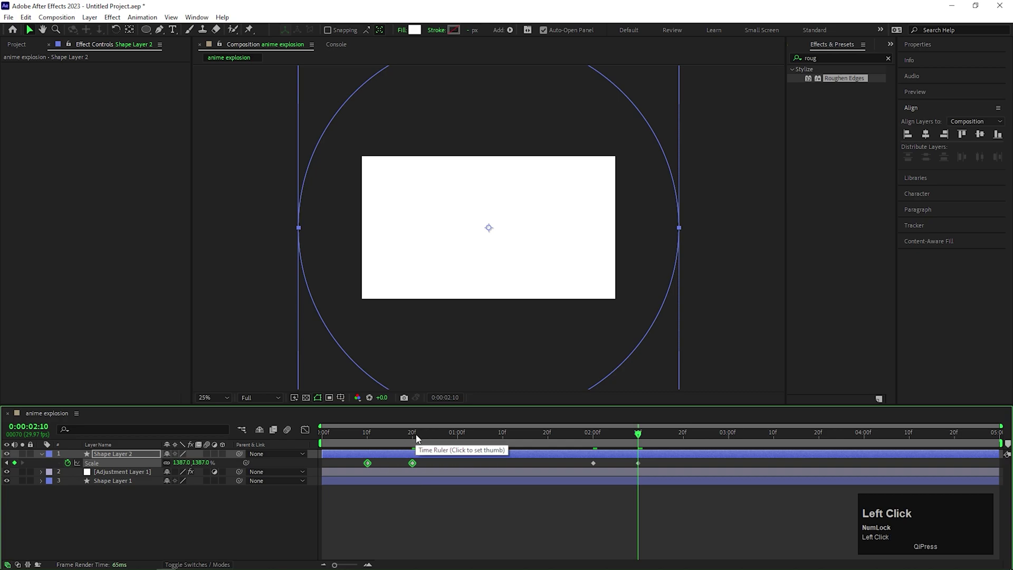
key("space")
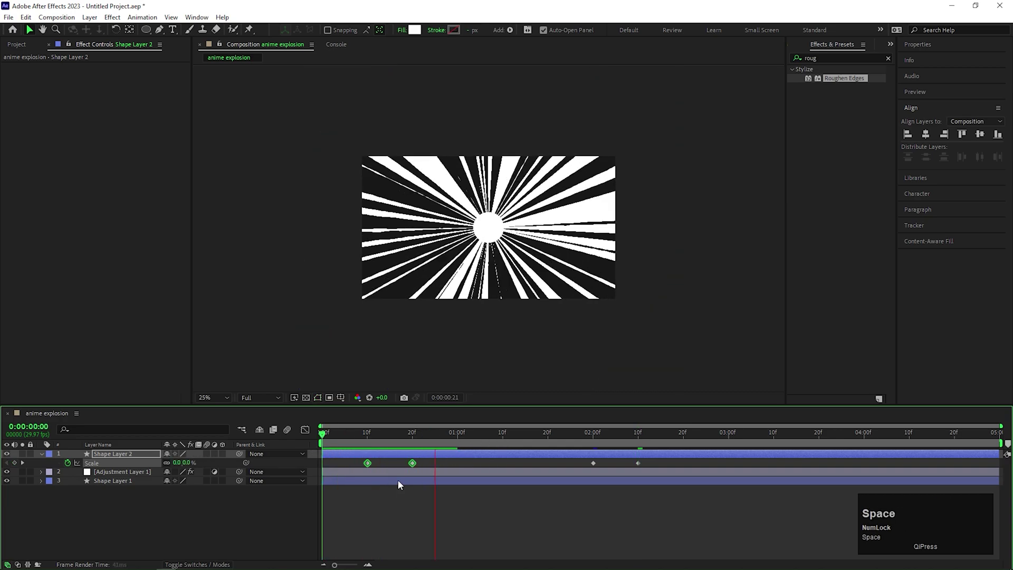
key("space")
left_click_drag(568, 437, 444, 514)
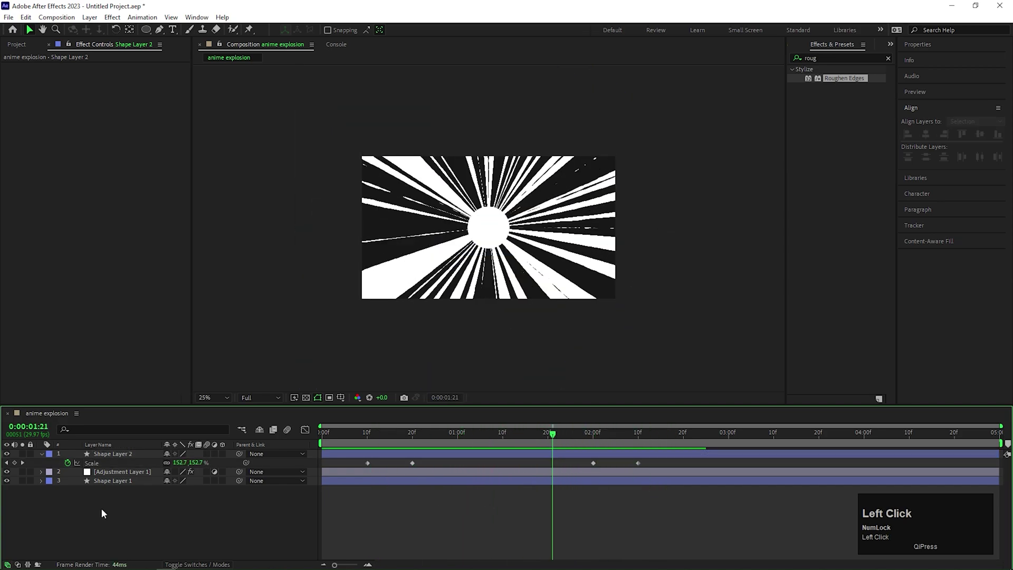
Pre-compose the circle, adjustment and ray layers into a comp named 'explosion'.
left_click(118, 461)
right_click(121, 460)
left_click(184, 391)
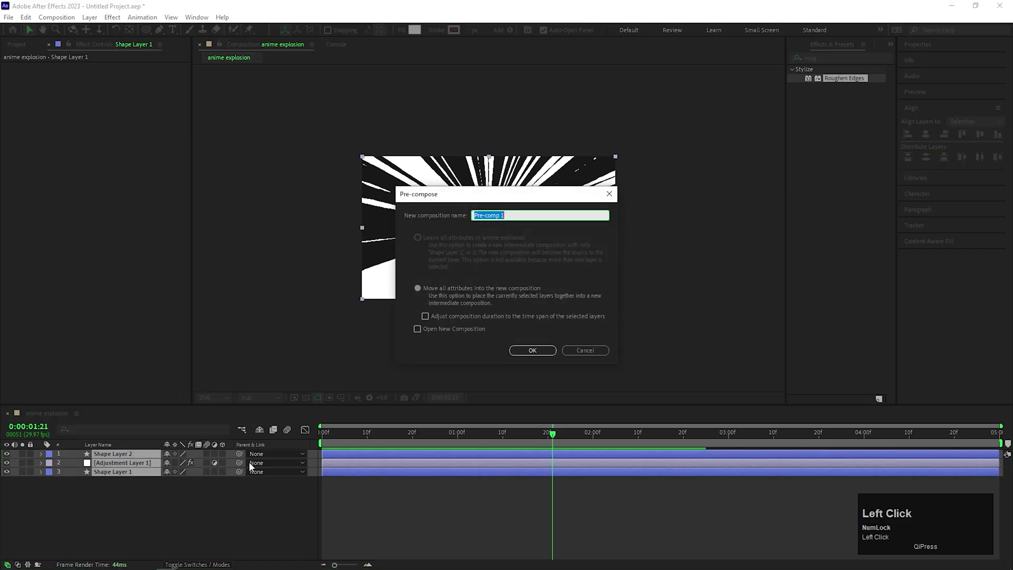
type("ex")
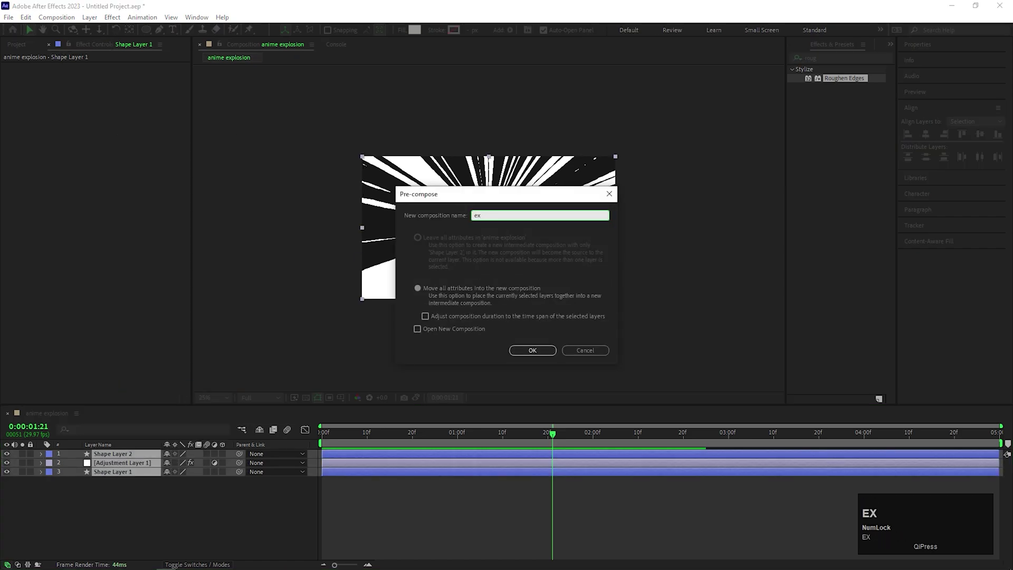
type("pl")
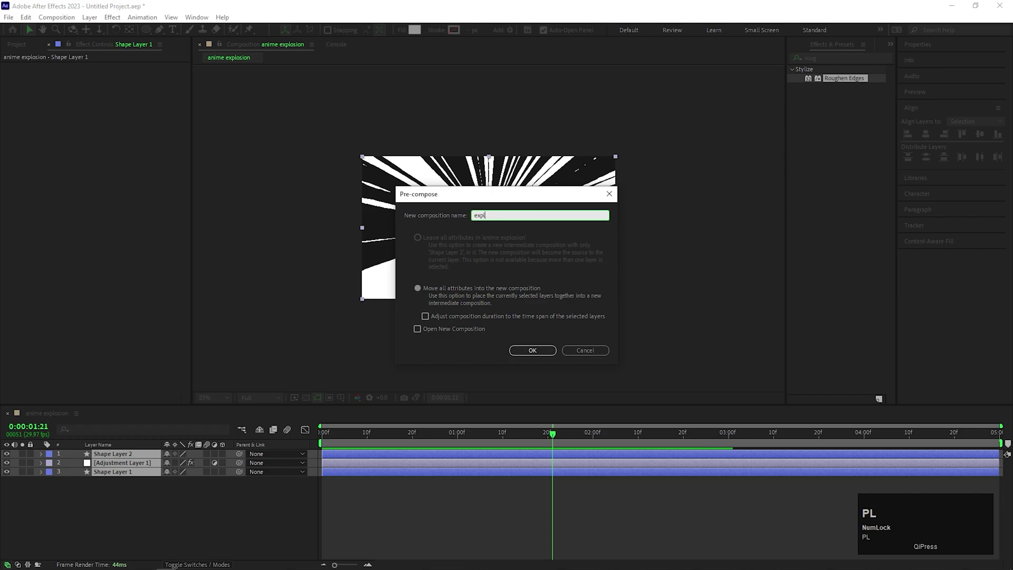
type("osion")
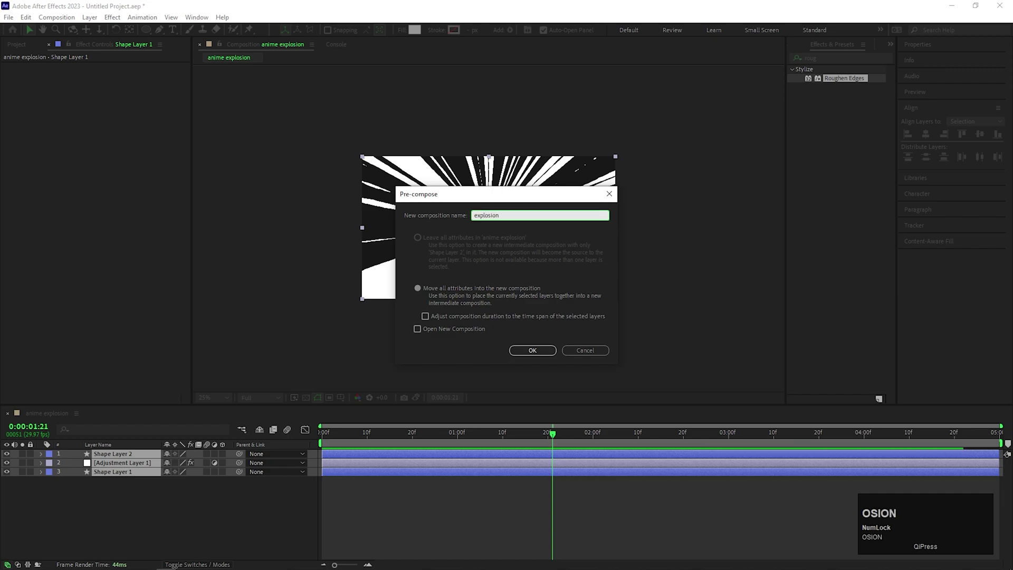
left_click(532, 352)
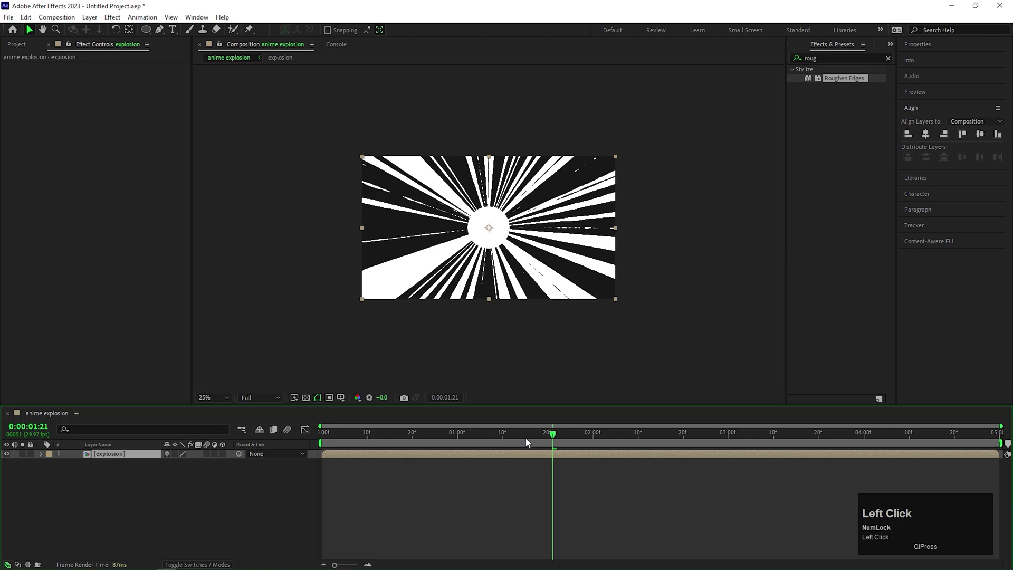
key("ctrl+d")
Duplicate the explosion layer and apply a blue Fill (#3773E2) to the bottom copy.
left_click(124, 473)
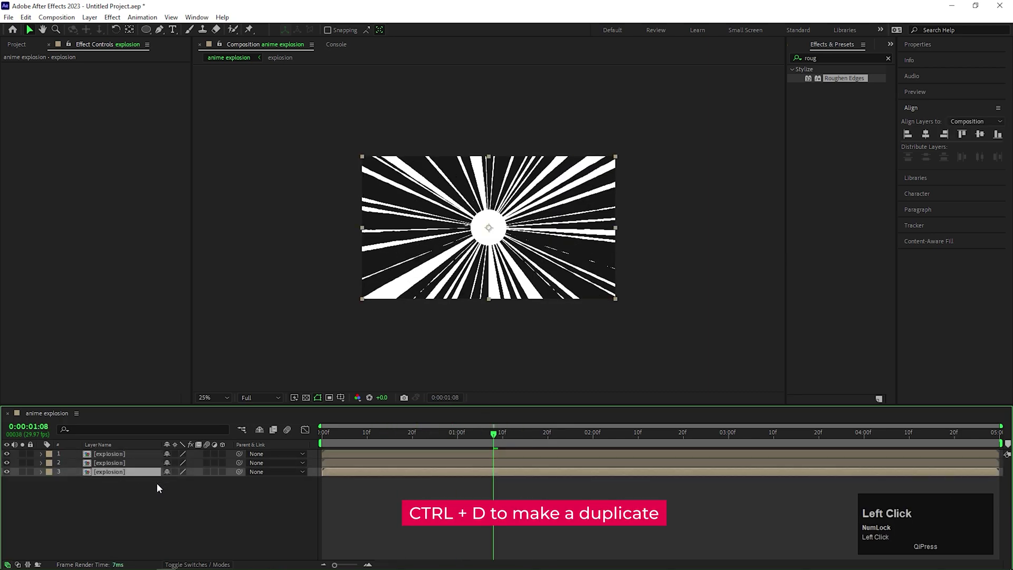
key("ctrl+space")
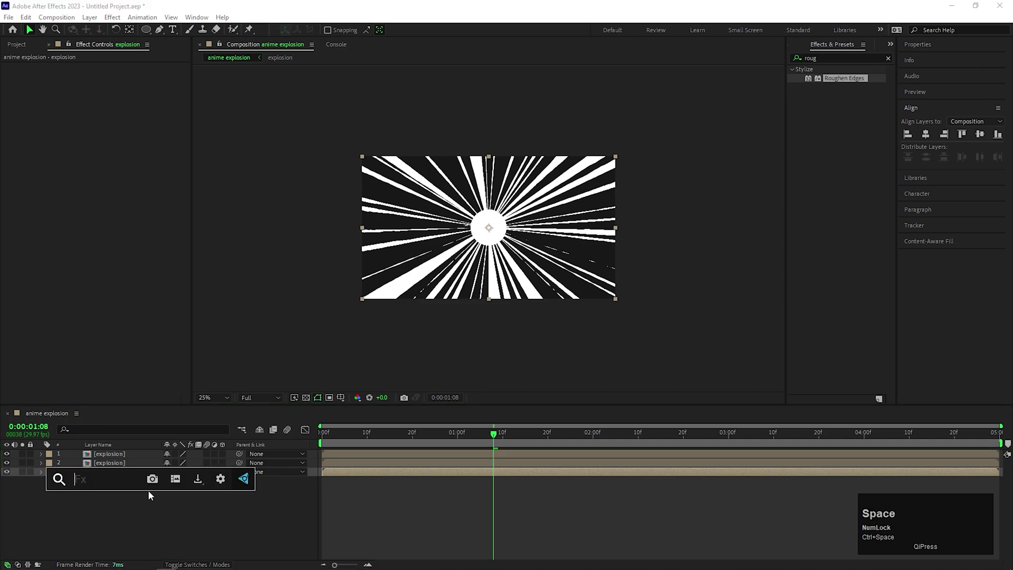
type("fil")
key("Return")
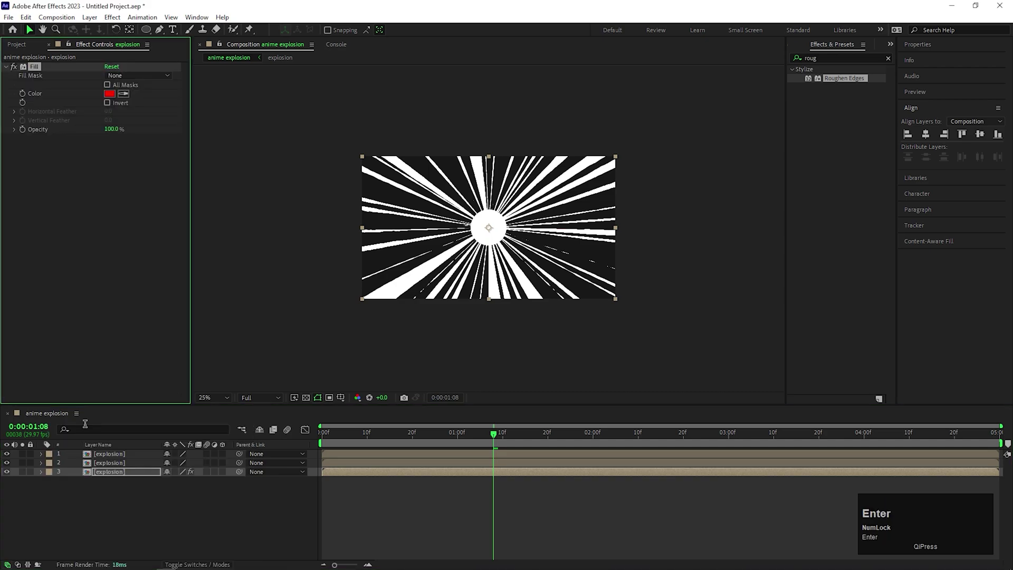
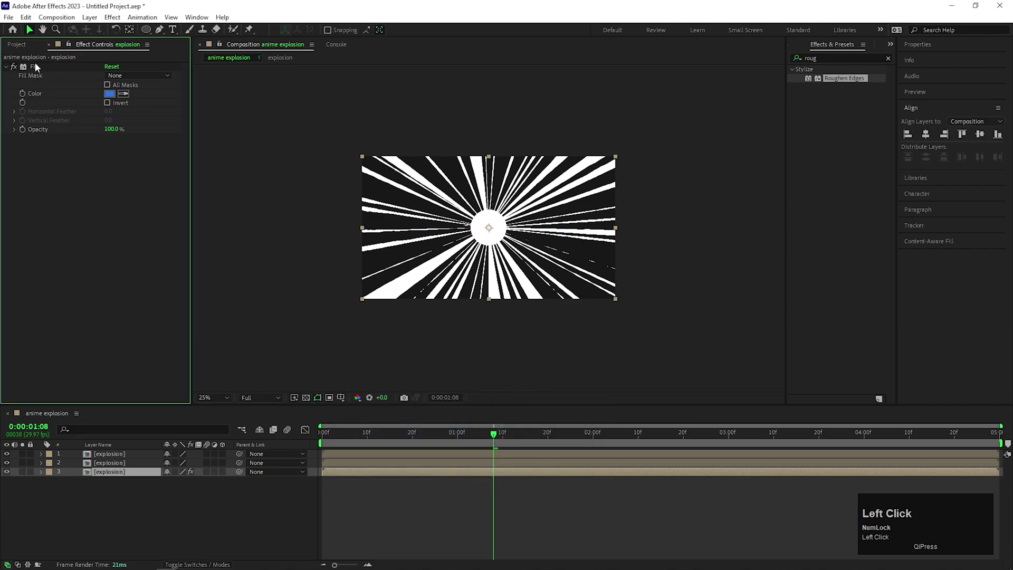
Copy the blue Fill and paste it onto the other two explosion copies.
key("ctrl+c")
left_click(115, 468)
key("ctrl+v")
left_click(124, 455)
key("ctrl+v")
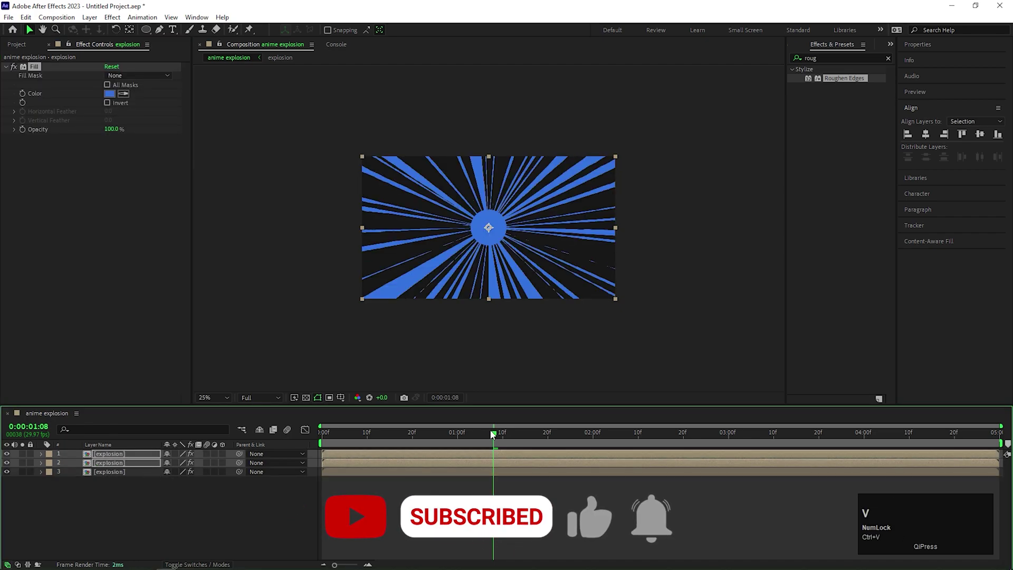
Matte layer 2 with layer 1 via the pick whip and set its mode to Add for cyan rays.
left_click_drag(472, 439, 191, 506)
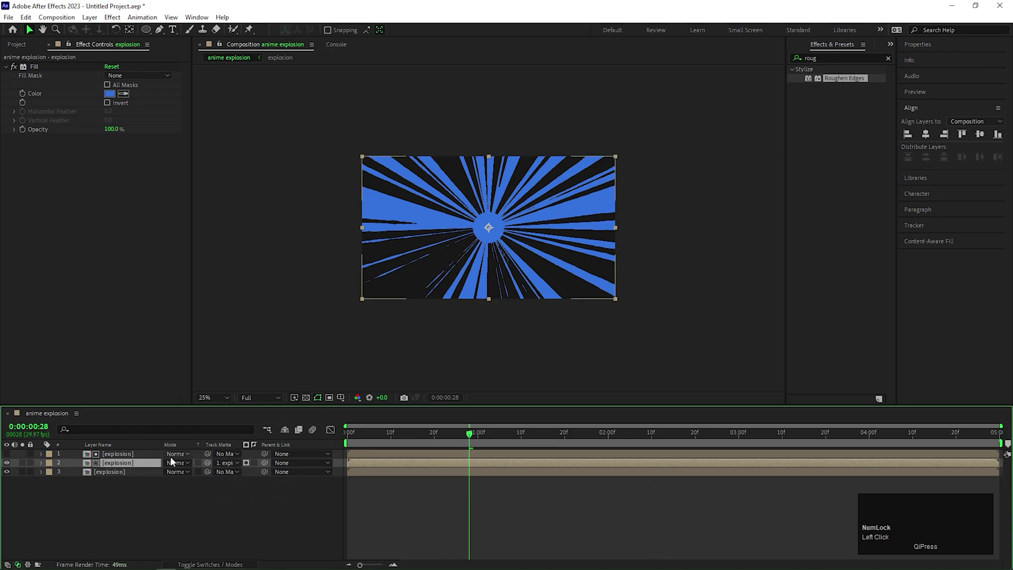
left_click(182, 467)
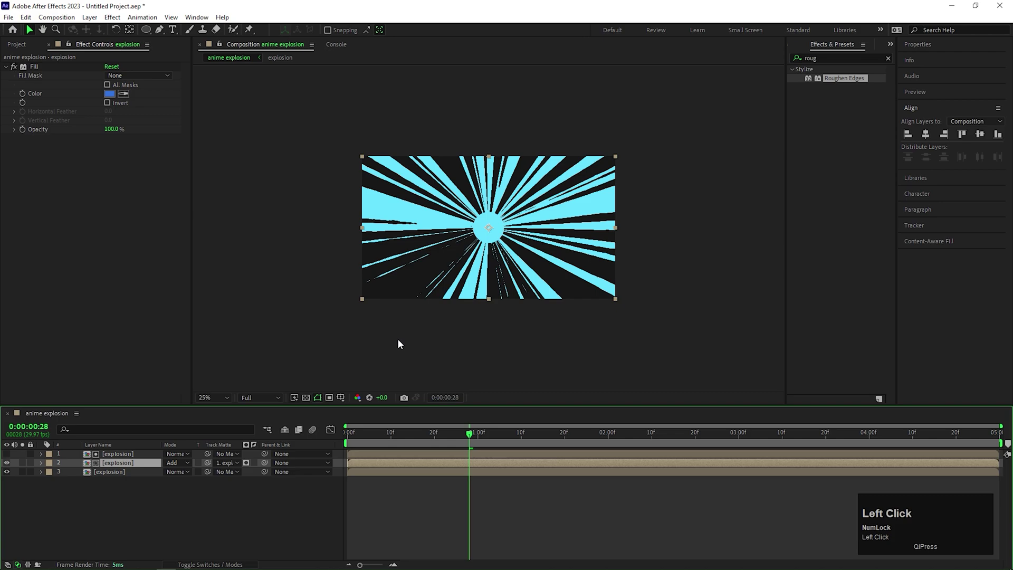
scroll("up", 3)
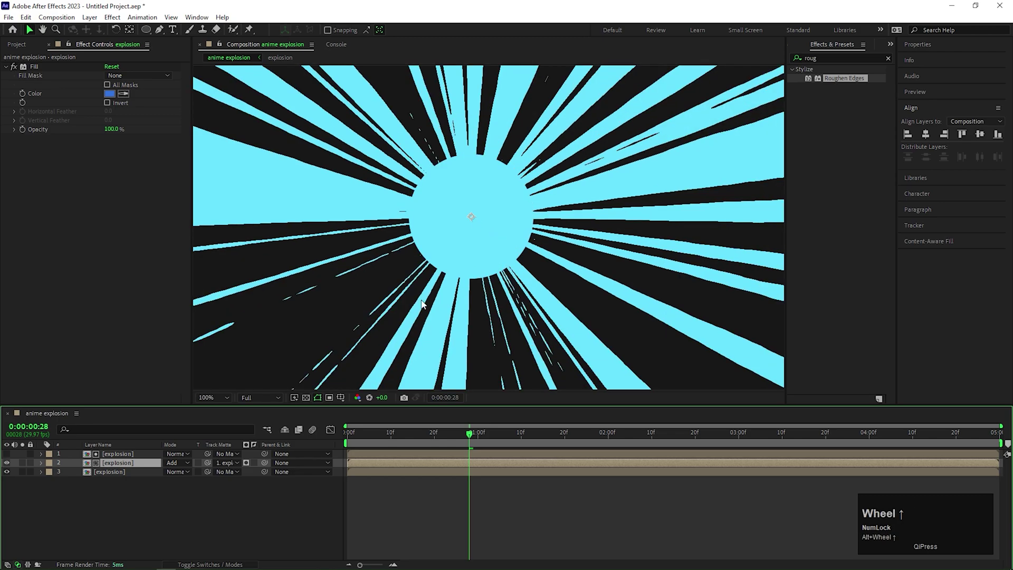
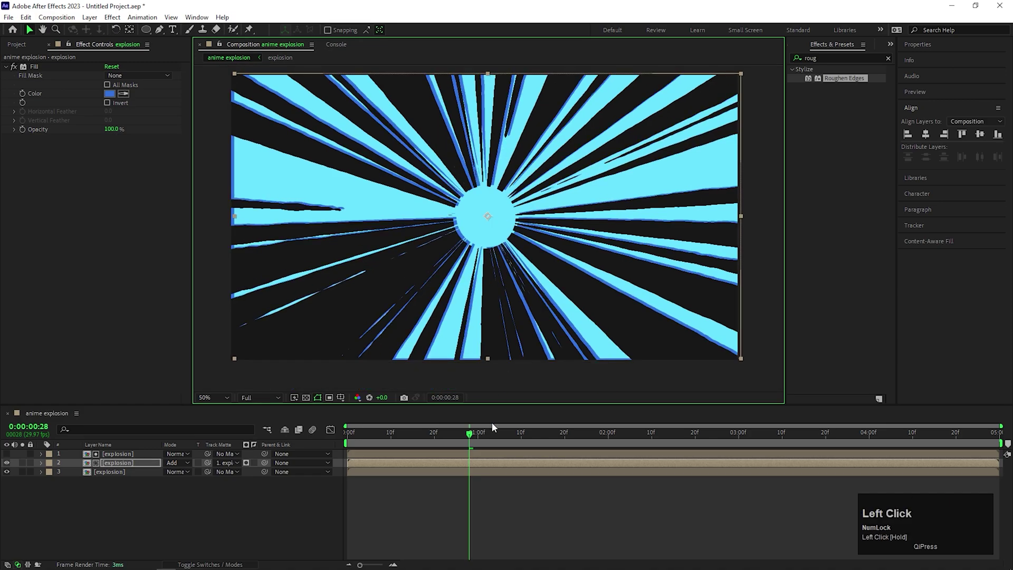
left_click_drag(380, 444, 409, 458)
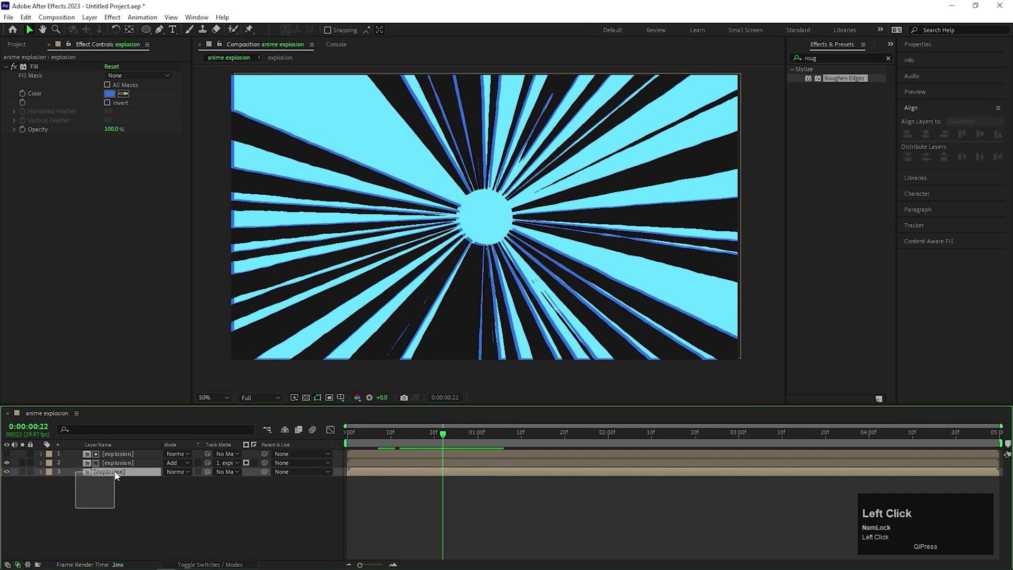
Pre-compose the three explosion copies into a single composition named 'main'.
right_click(126, 458)
left_click(183, 391)
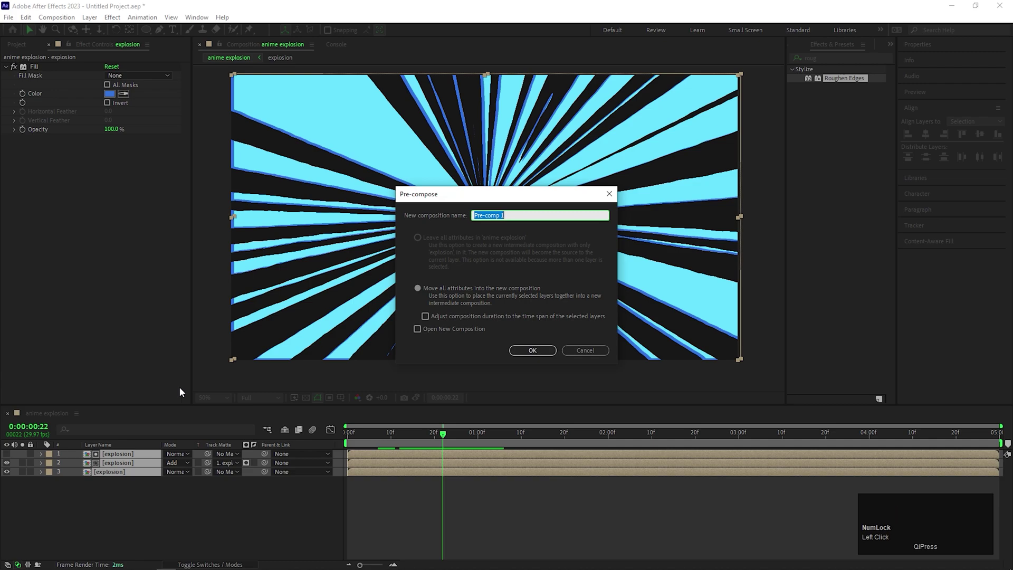
type("main")
key("Return")
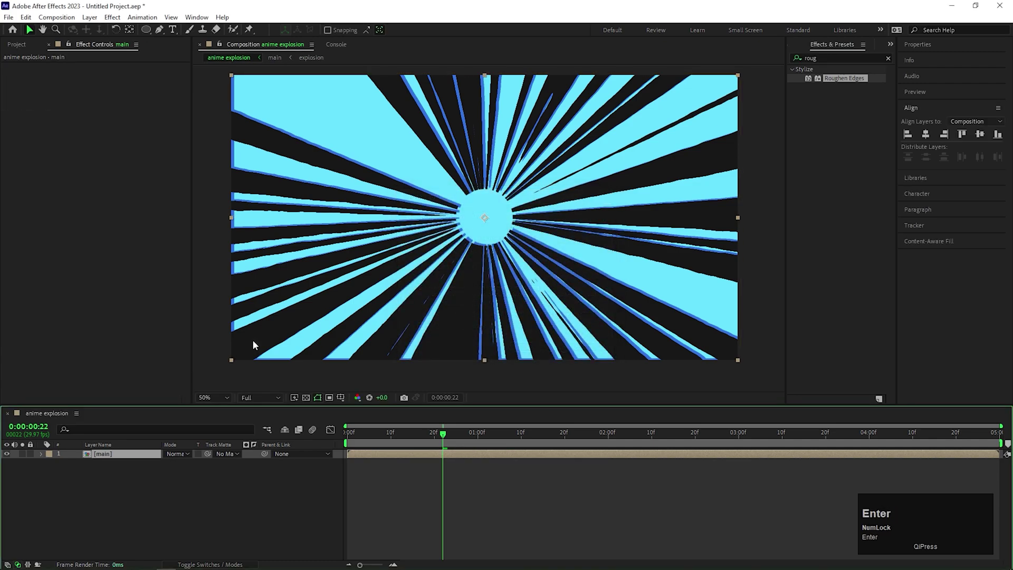
scroll("down", 3)
scroll("up", 3)
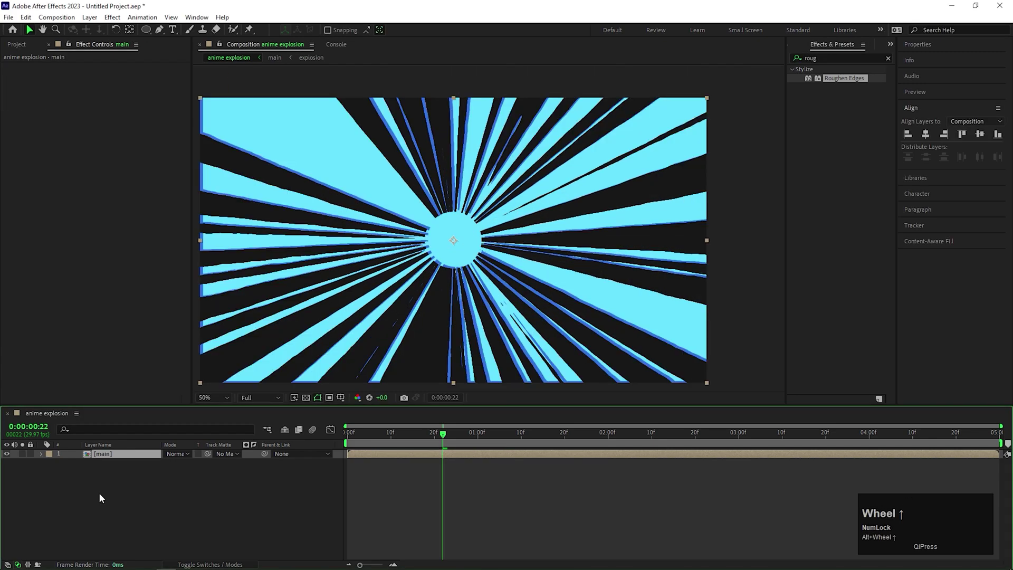
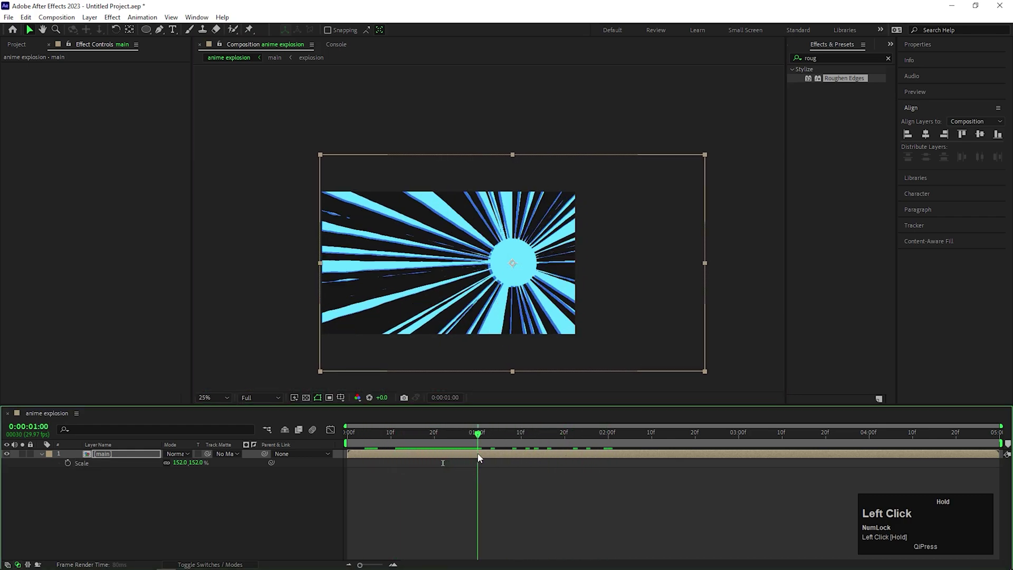
Find Glow in Effects & Presets and apply it to the main rays layer.
left_click(125, 458)
type("glow")
left_click_drag(833, 126, 165, 485)
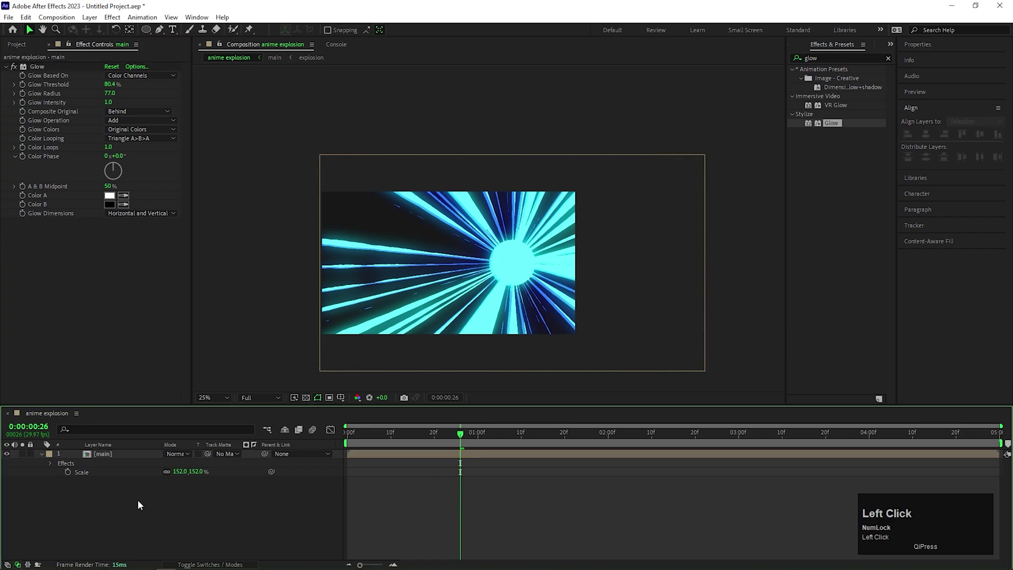
Add an adjustment layer above main and lower main's Glow threshold to 58.4%.
right_click(208, 518)
left_click(258, 390)
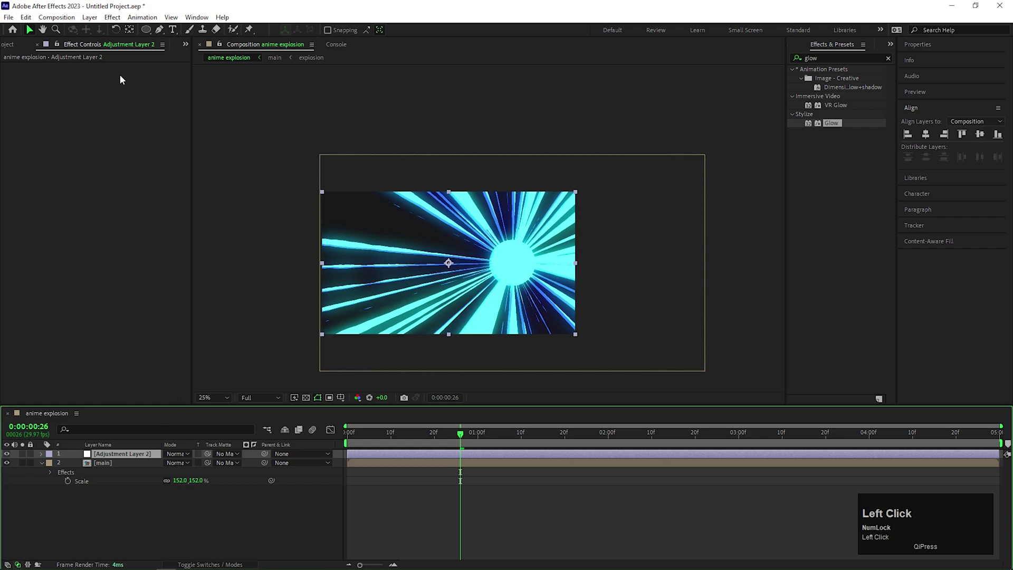
left_click(113, 466)
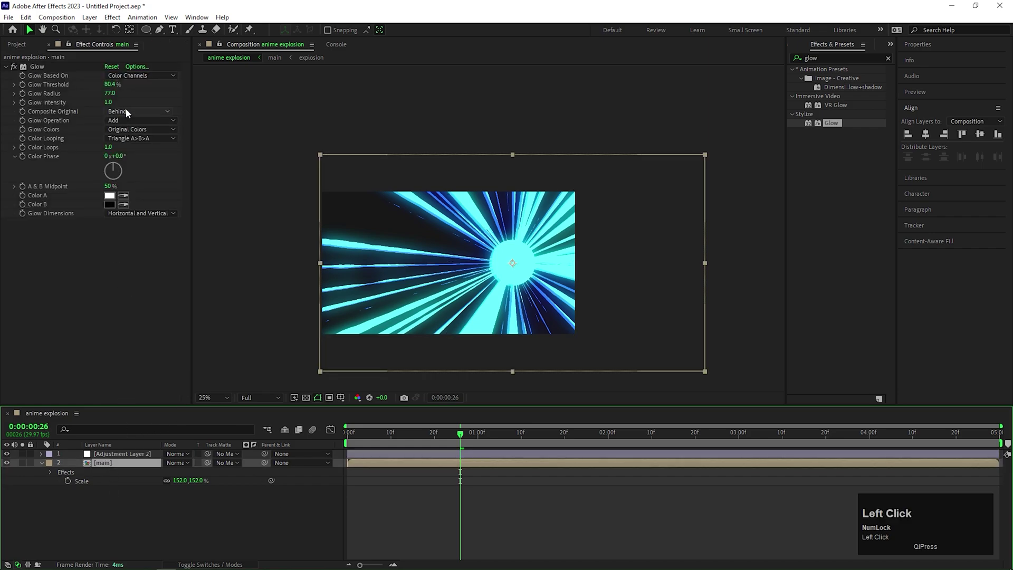
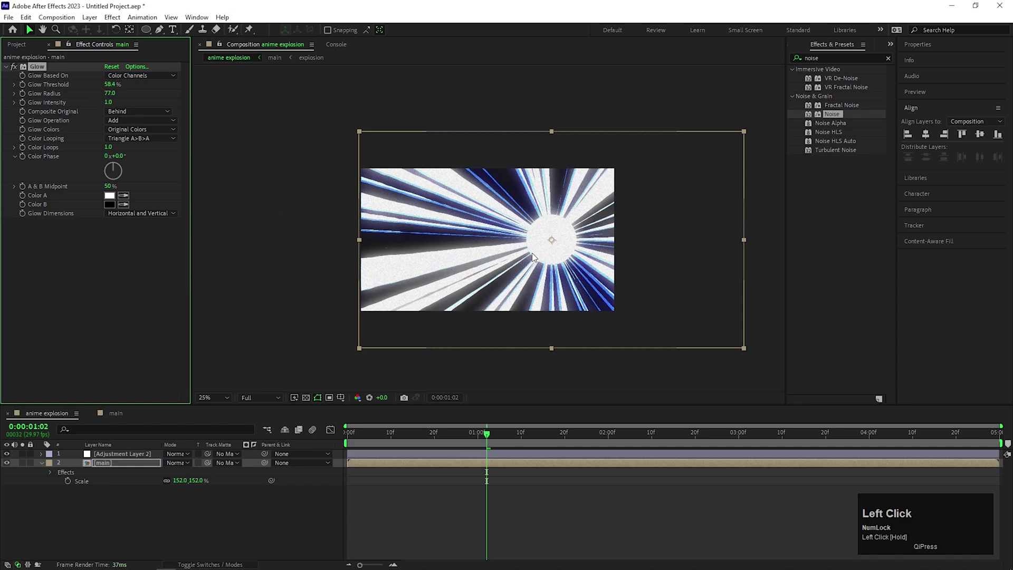
left_click_drag(386, 444, 837, 458)
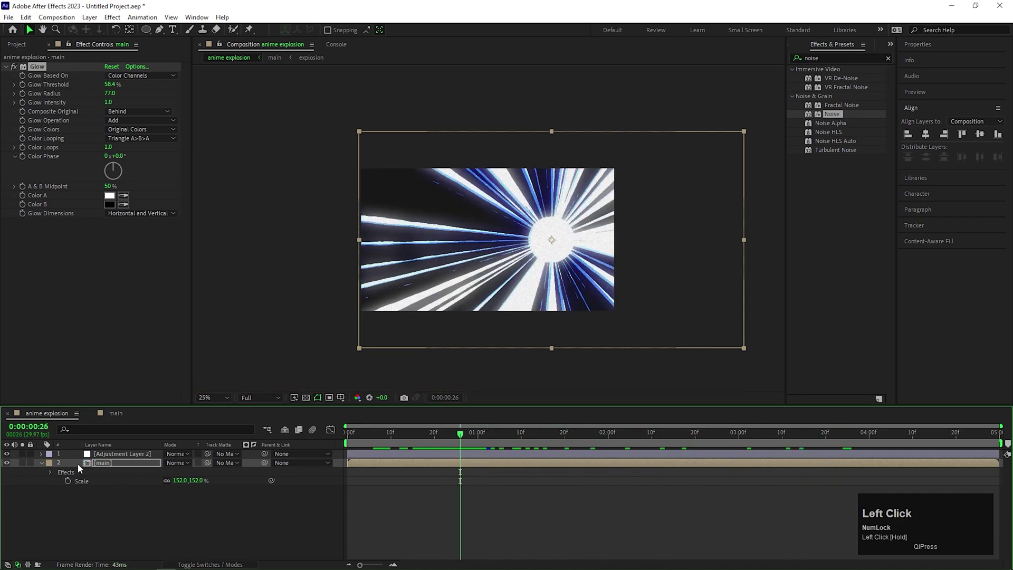
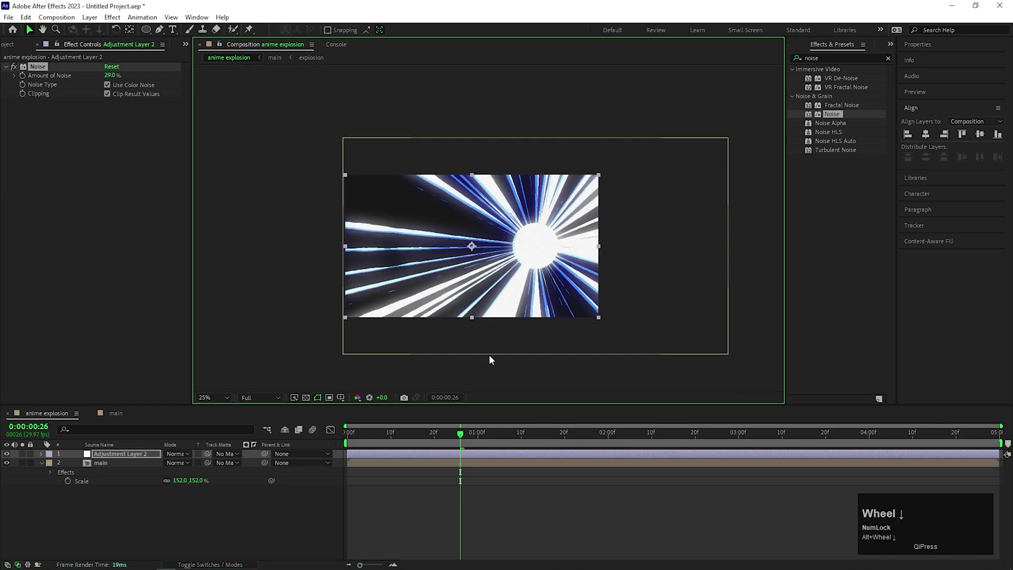
Create a new solid layer named 'mask' at the top of the comp.
left_click_drag(470, 437, 423, 513)
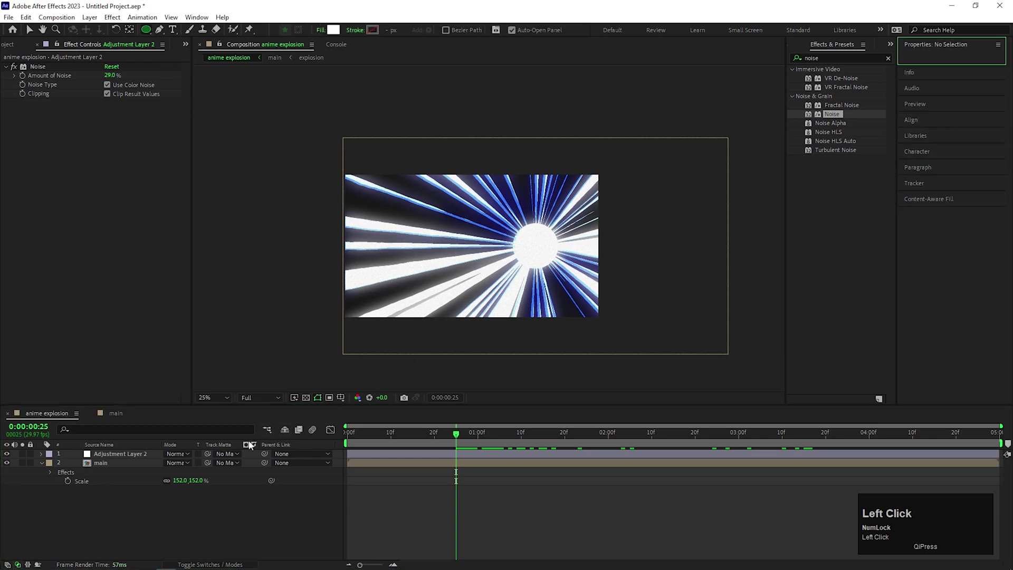
key("ctrl+z")
right_click(150, 520)
left_click(176, 394)
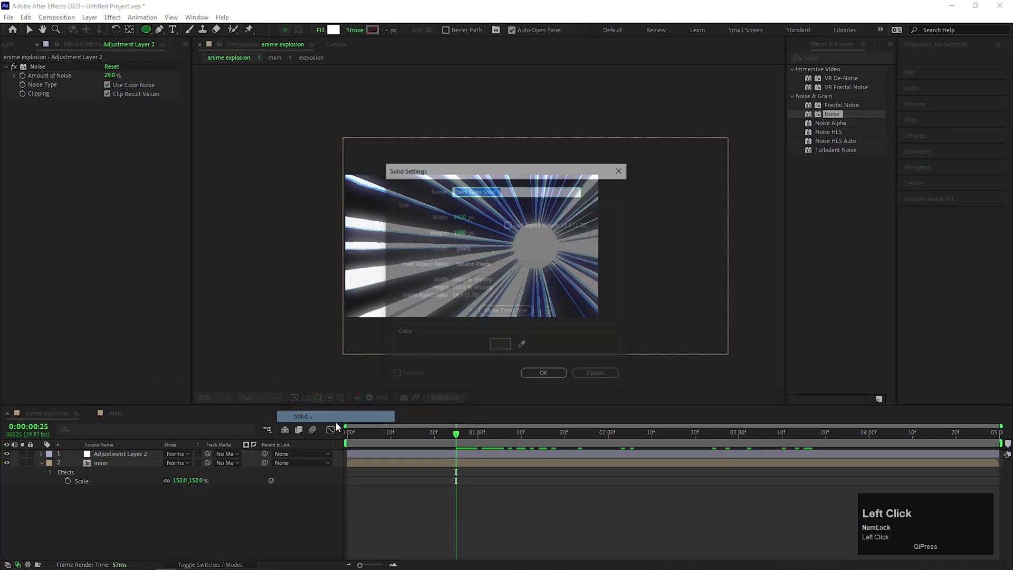
type("mask")
key("Return")
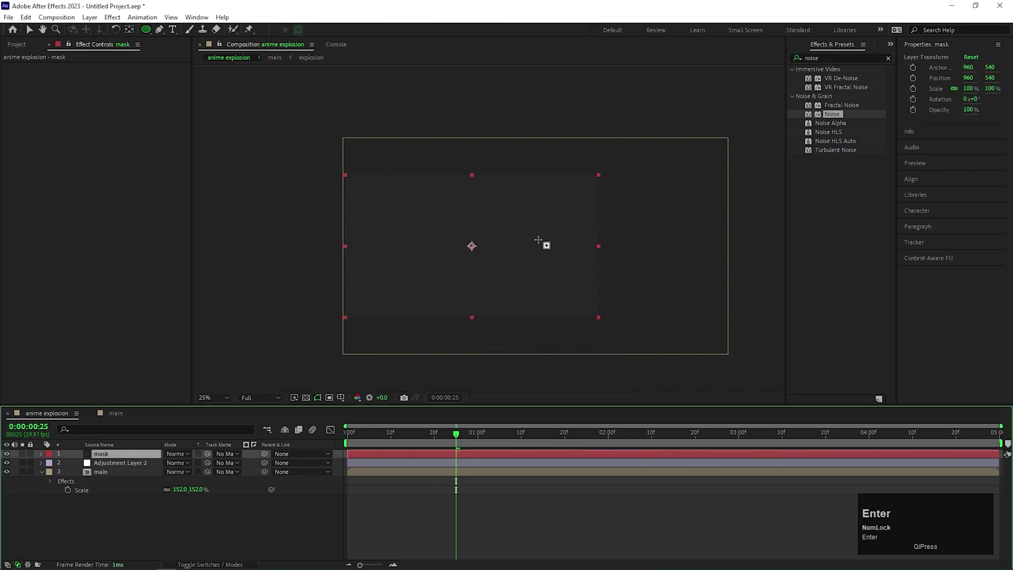
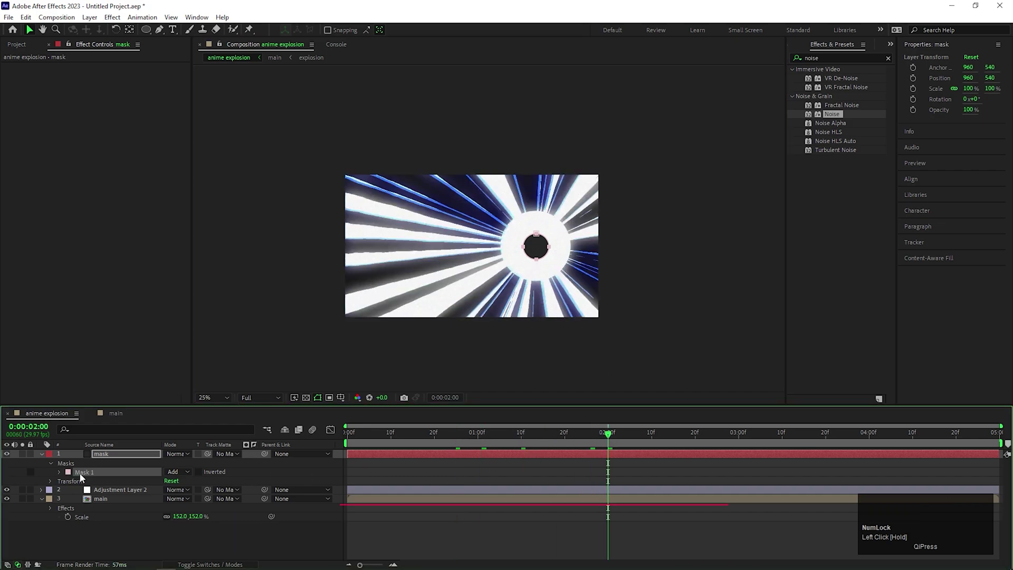
Centre the mask layer's anchor point on the circle and reveal its Scale property.
key("s")
left_click(547, 250)
key("alt+Home")
left_click(110, 459)
key("s")
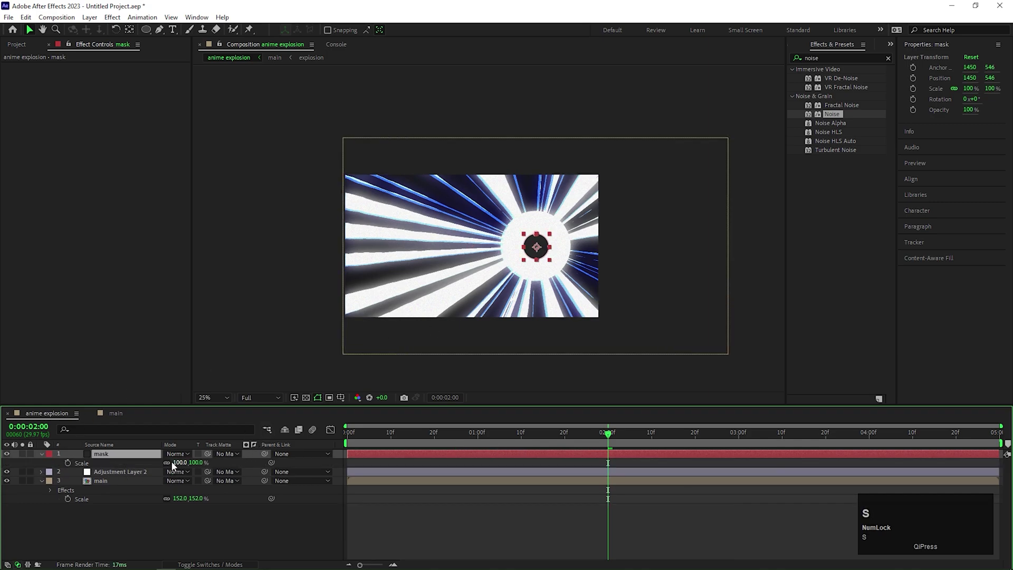
Keyframe Scale at 0% at 2:00, grow it by about 2:10, and preview the expanding circle.
left_click(69, 467)
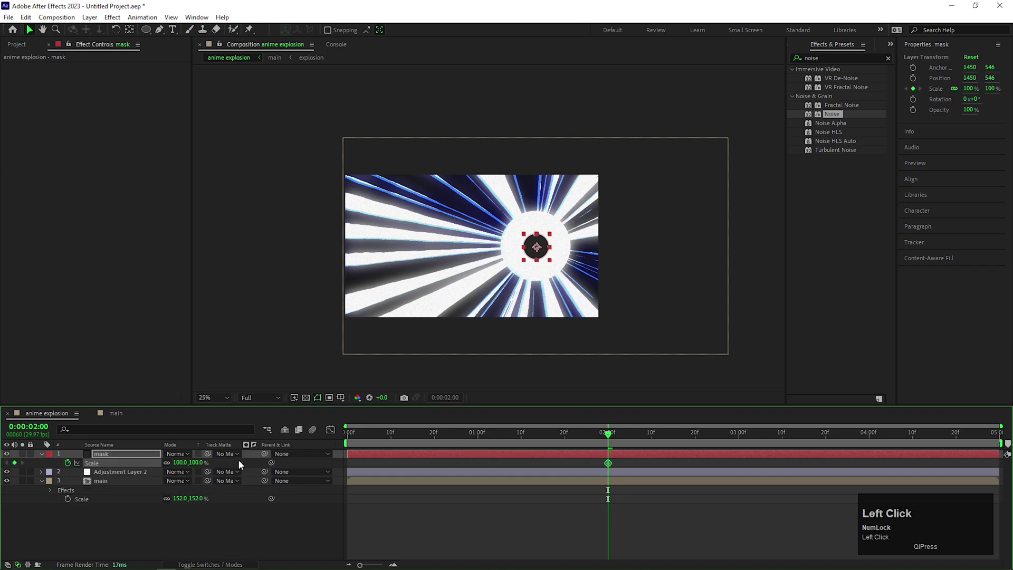
key("0")
key("Return")
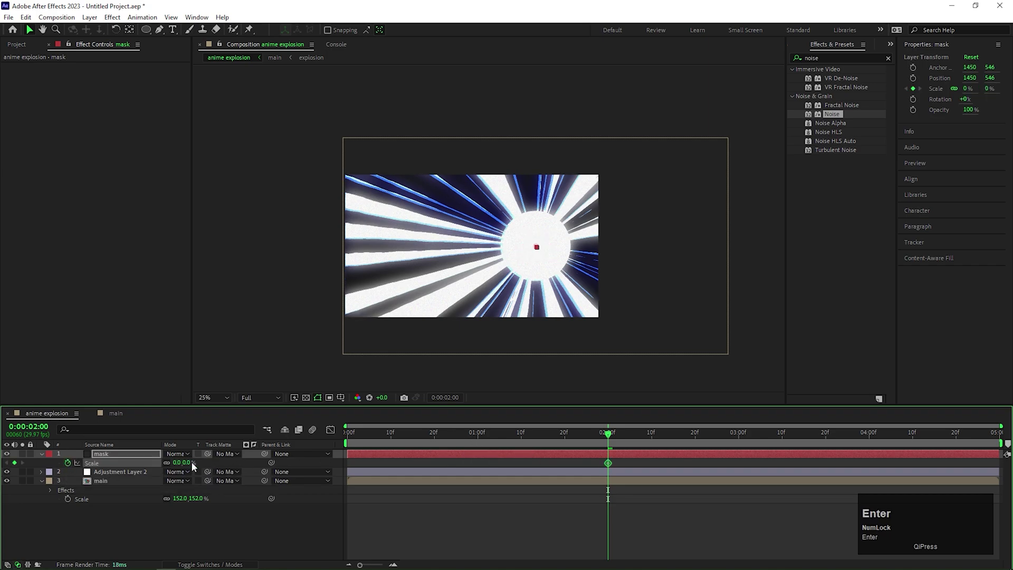
left_click_drag(629, 441, 190, 493)
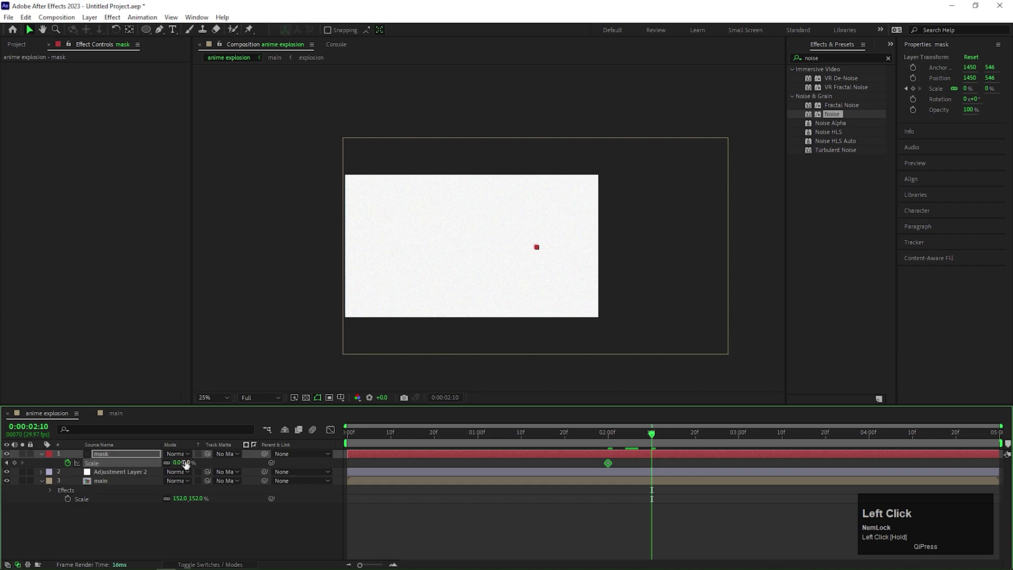
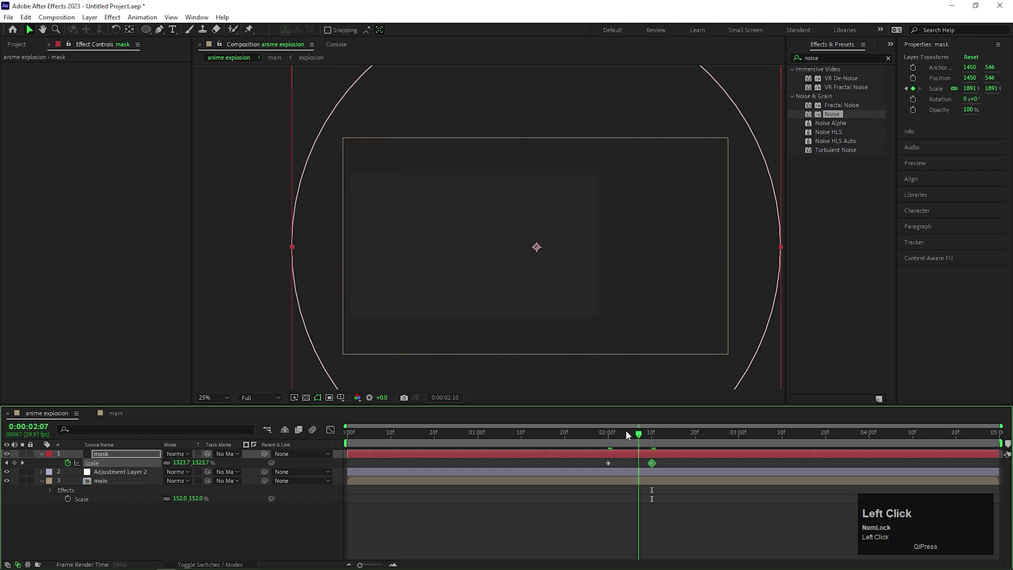
key("space")
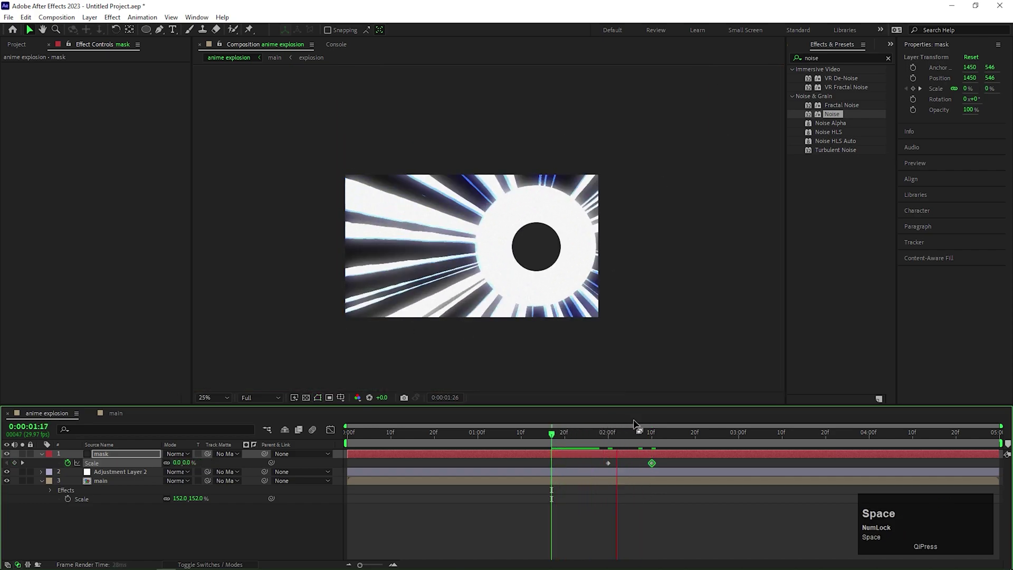
Set main's Track Matte to the mask layer so the growing hole swallows the blast.
left_click_drag(642, 431, 181, 532)
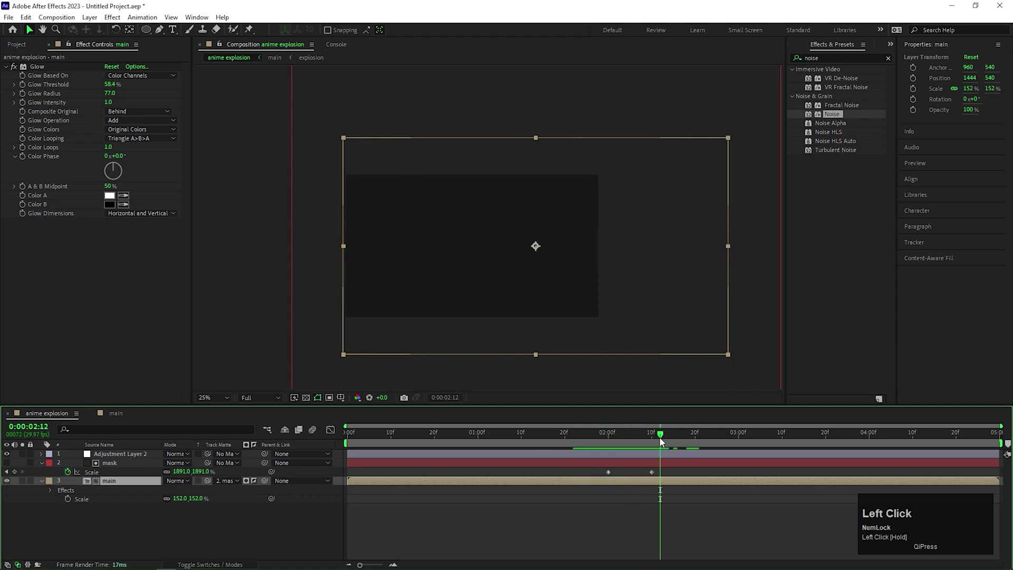
right_click(181, 532)
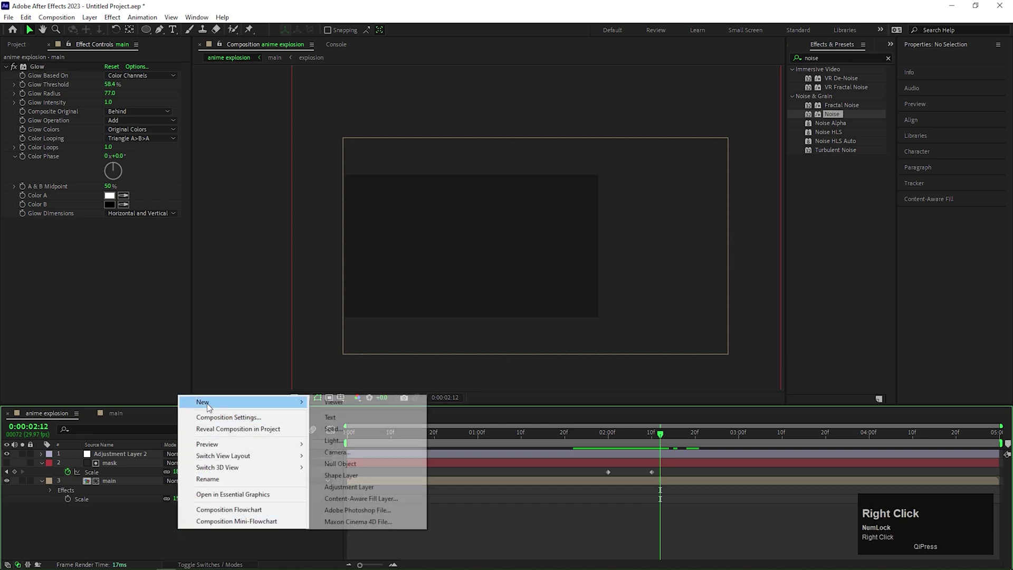
left_click(368, 432)
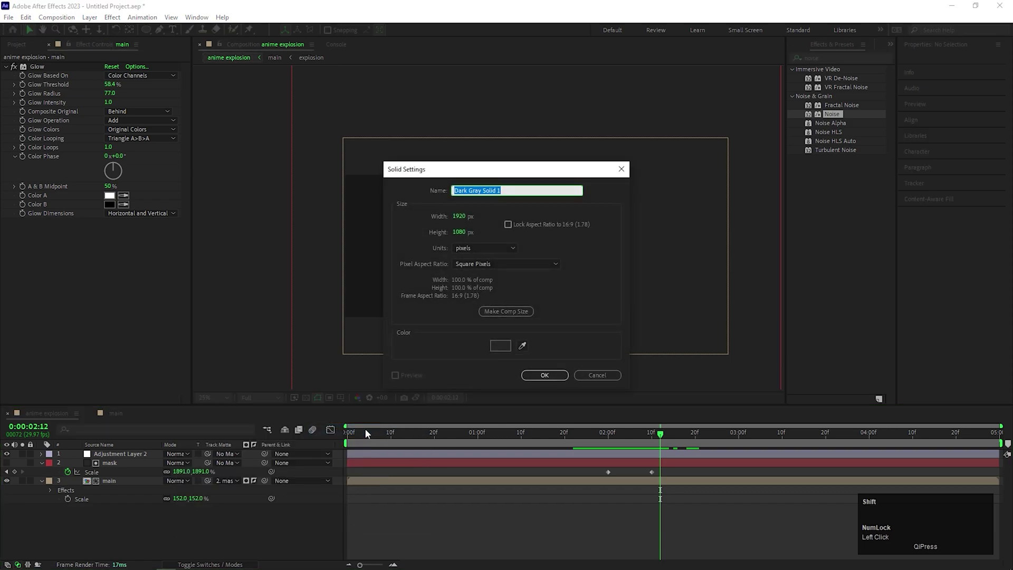
left_click_drag(510, 348, 132, 510)
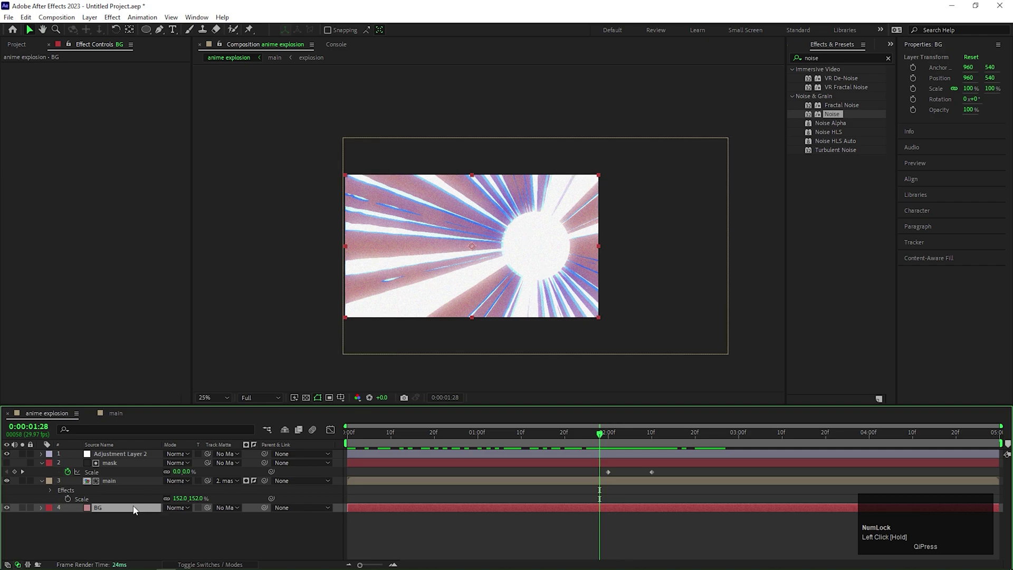
key("Delete")
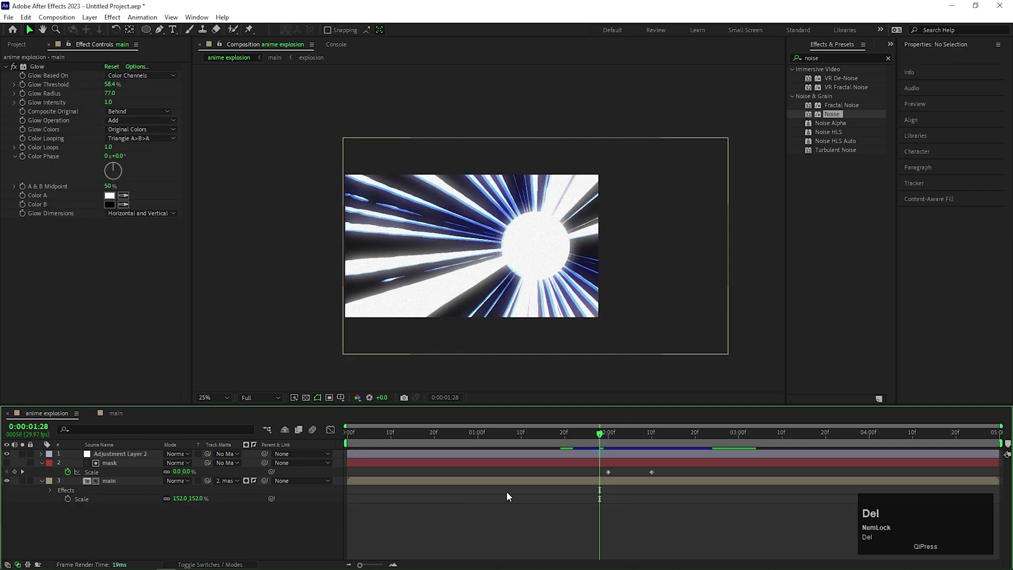
left_click_drag(606, 438, 550, 352)
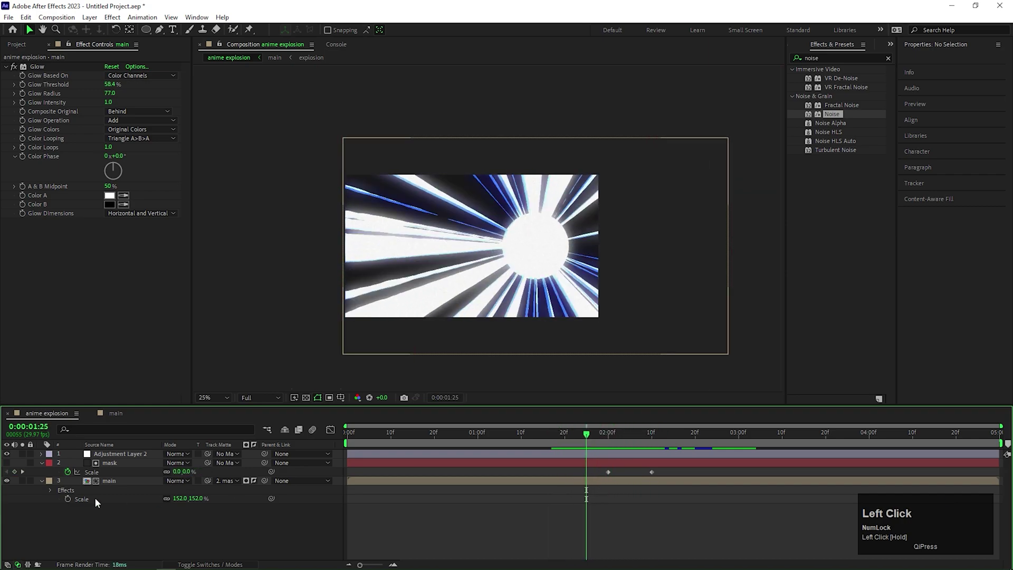